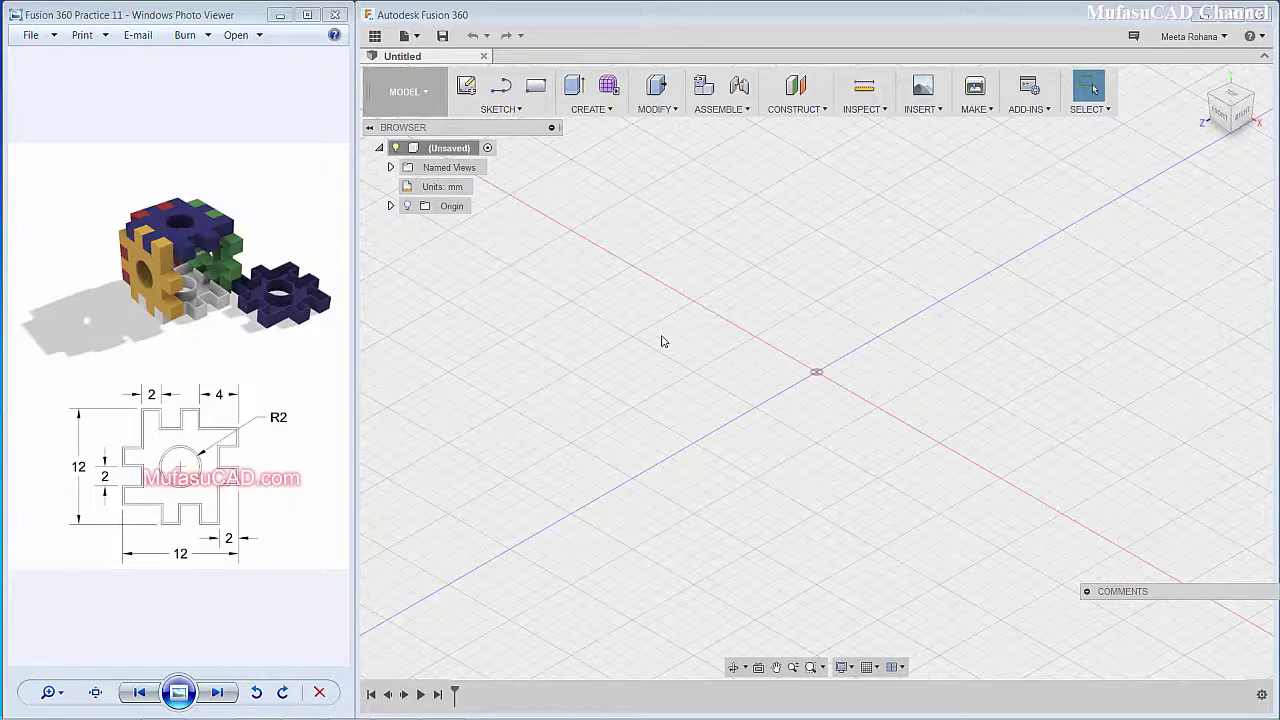
# Step: Sketch a rectangle on the ground plane and dimension its sides to 8 mm
pyautogui.click(471, 89)
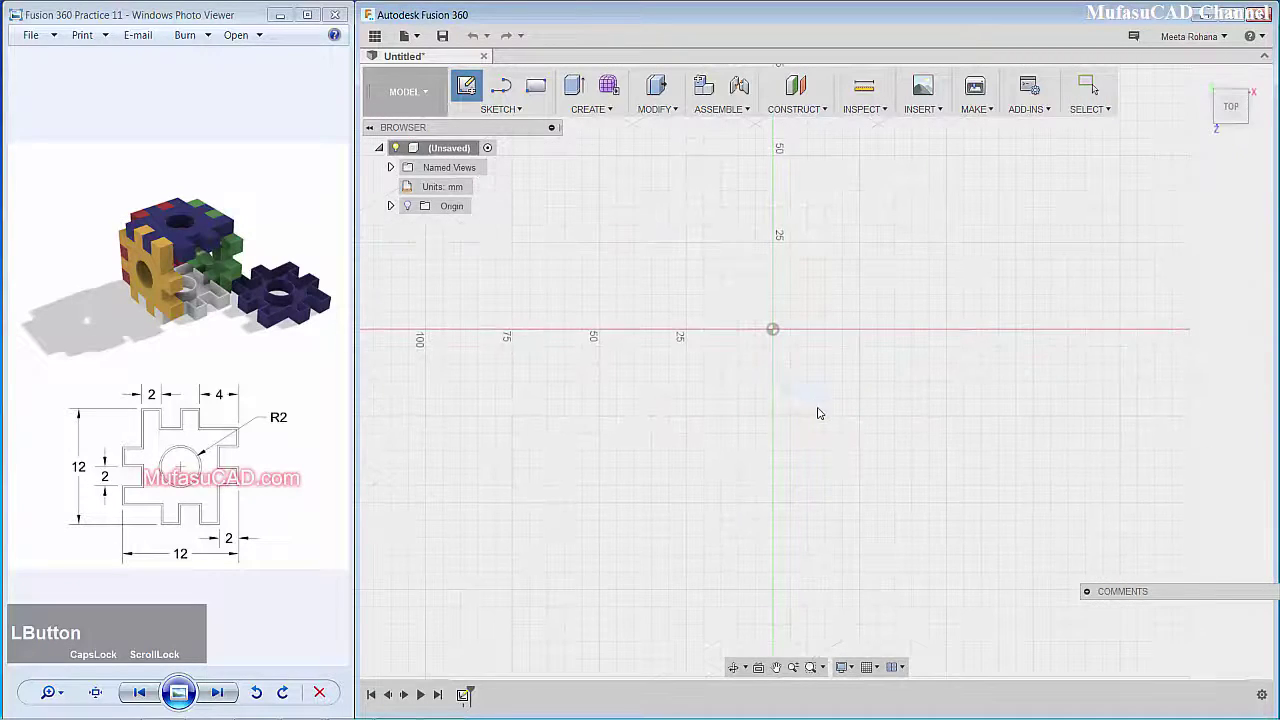
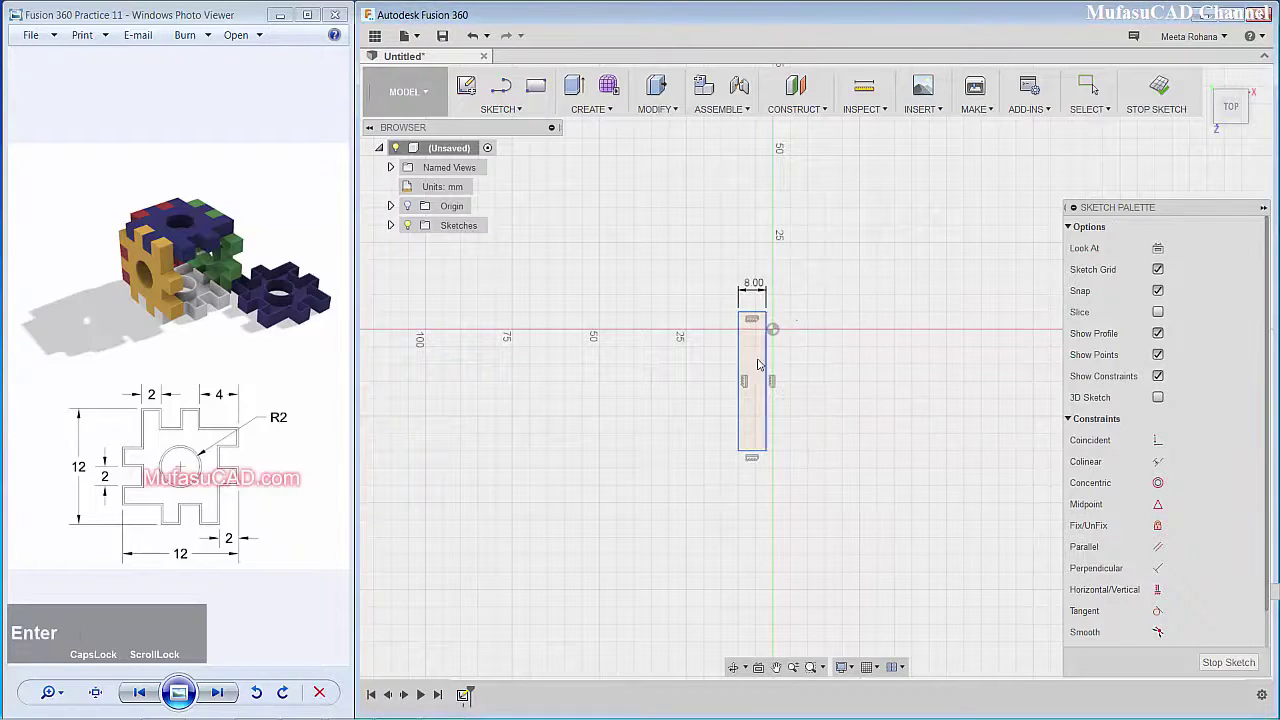
pyautogui.click(745, 364)
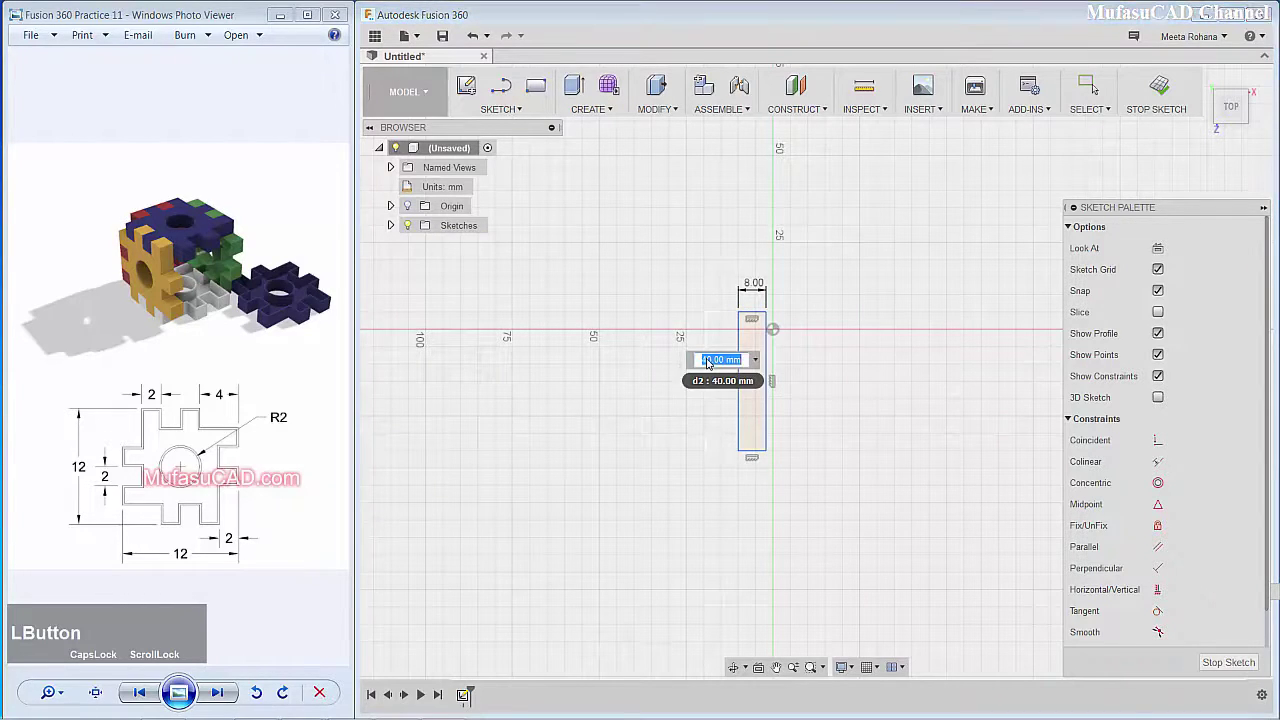
pyautogui.press('8')
pyautogui.press('Return')
pyautogui.scroll(-3)
pyautogui.write('rec')
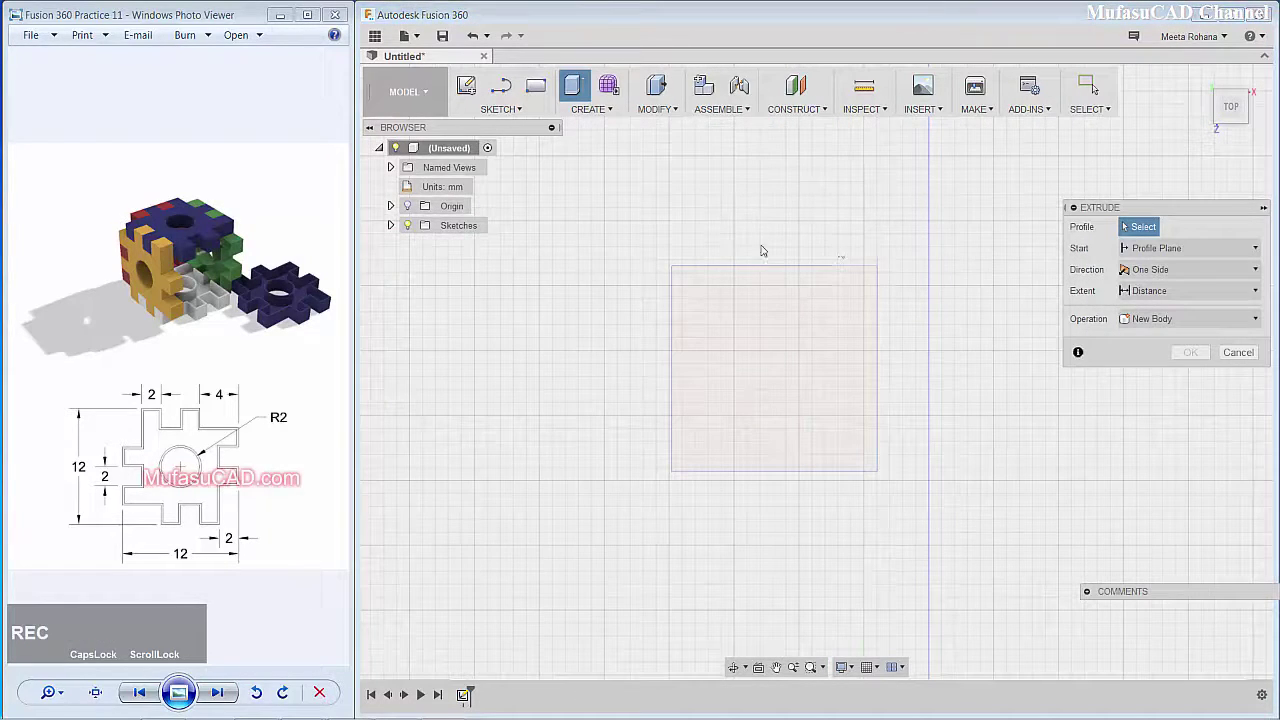
# Step: Cancel the extrude and draw the first top-edge tooth, dimensioned 2 mm wide and 2 mm tall
pyautogui.click(1249, 355)
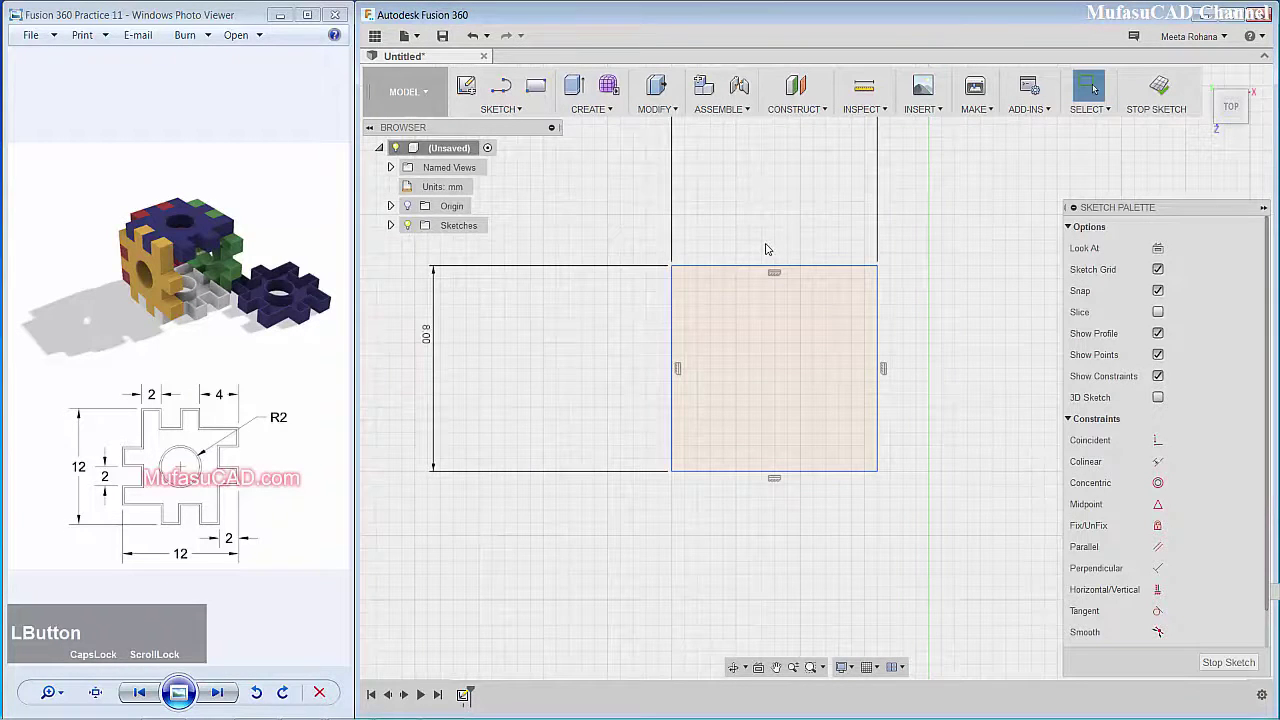
pyautogui.click(536, 85)
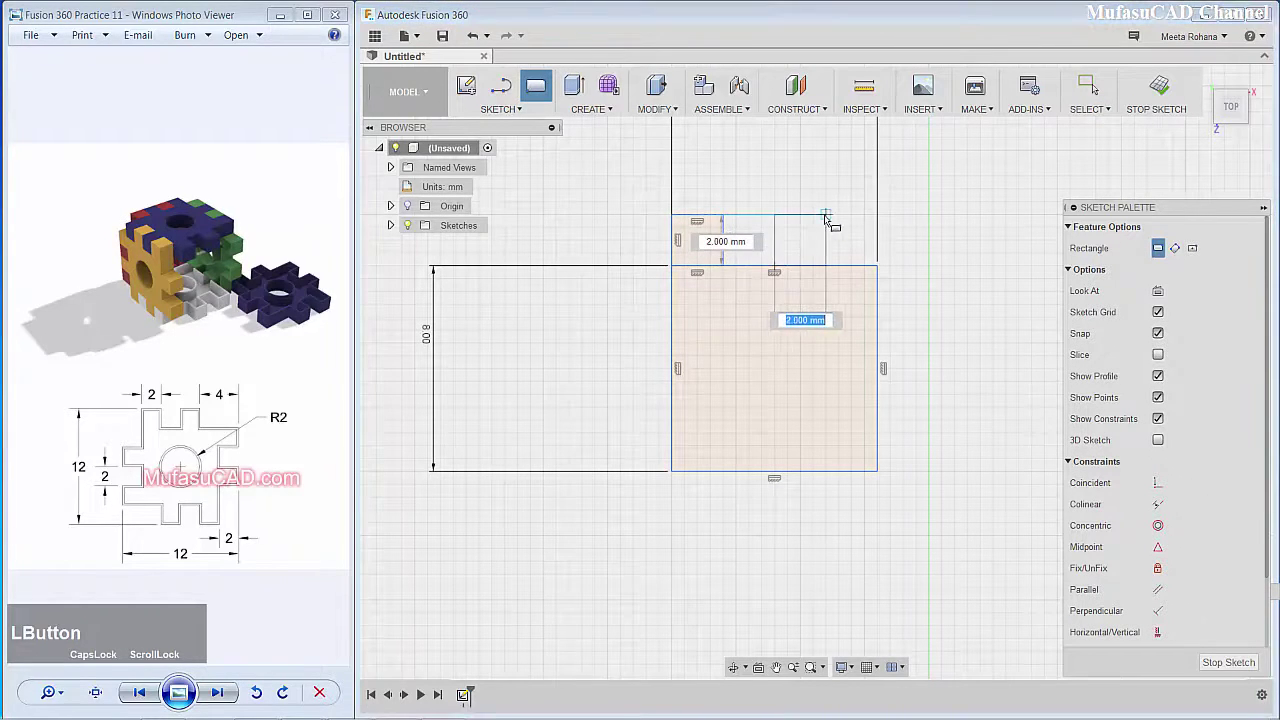
pyautogui.press('d')
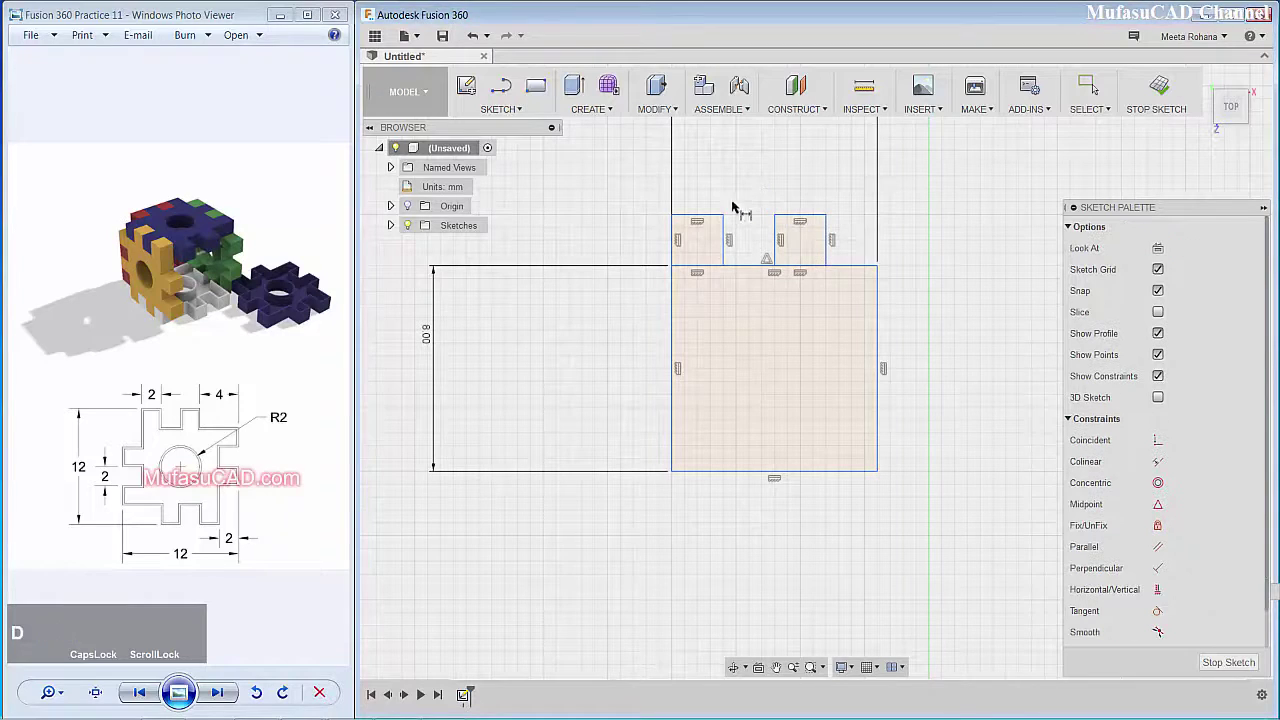
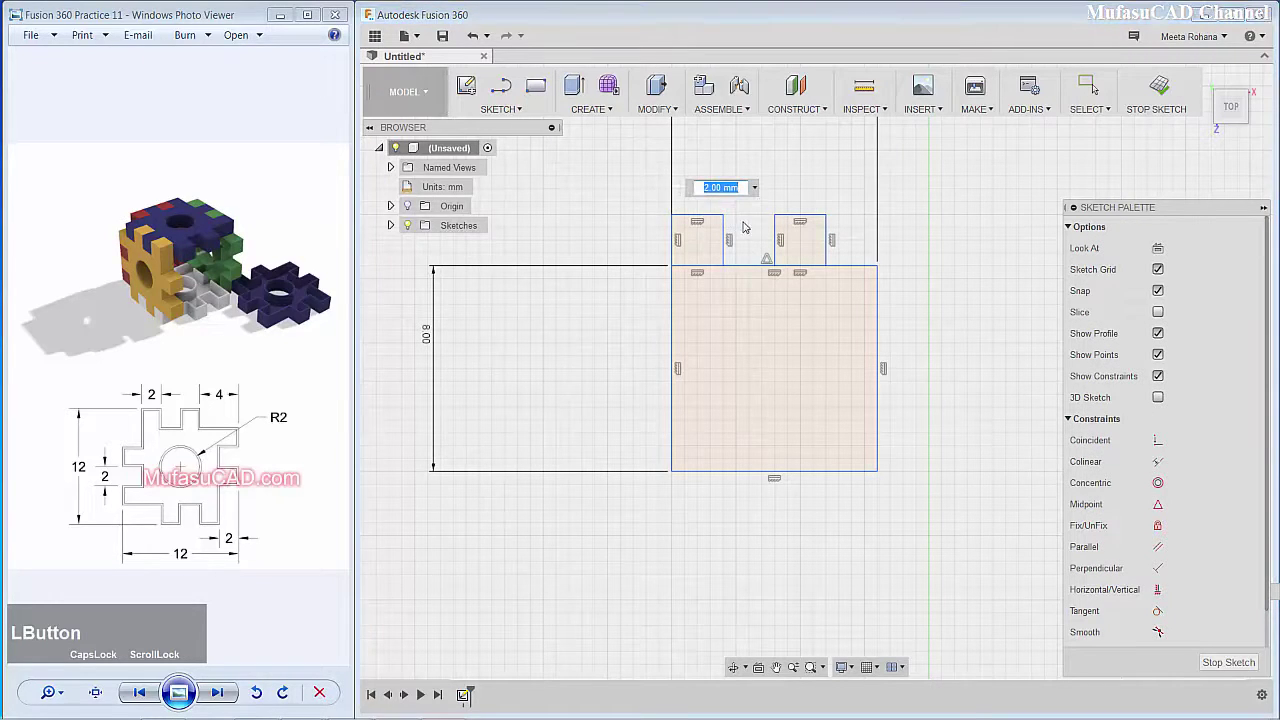
pyautogui.press('Return')
pyautogui.click(682, 247)
pyautogui.press('Return')
# Step: Dimension the second tooth 2 mm wide and tall with a 2 mm gap between teeth
pyautogui.click(800, 216)
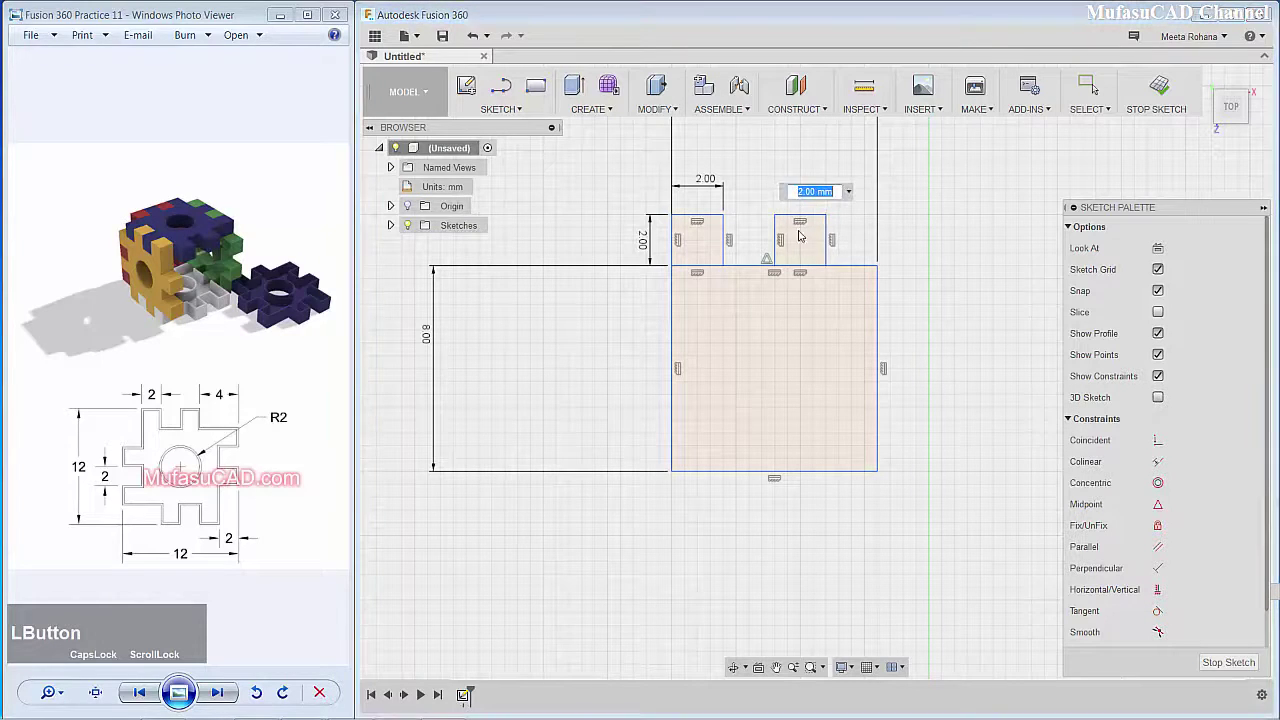
pyautogui.press('Return')
pyautogui.click(833, 246)
pyautogui.press('Return')
pyautogui.click(722, 216)
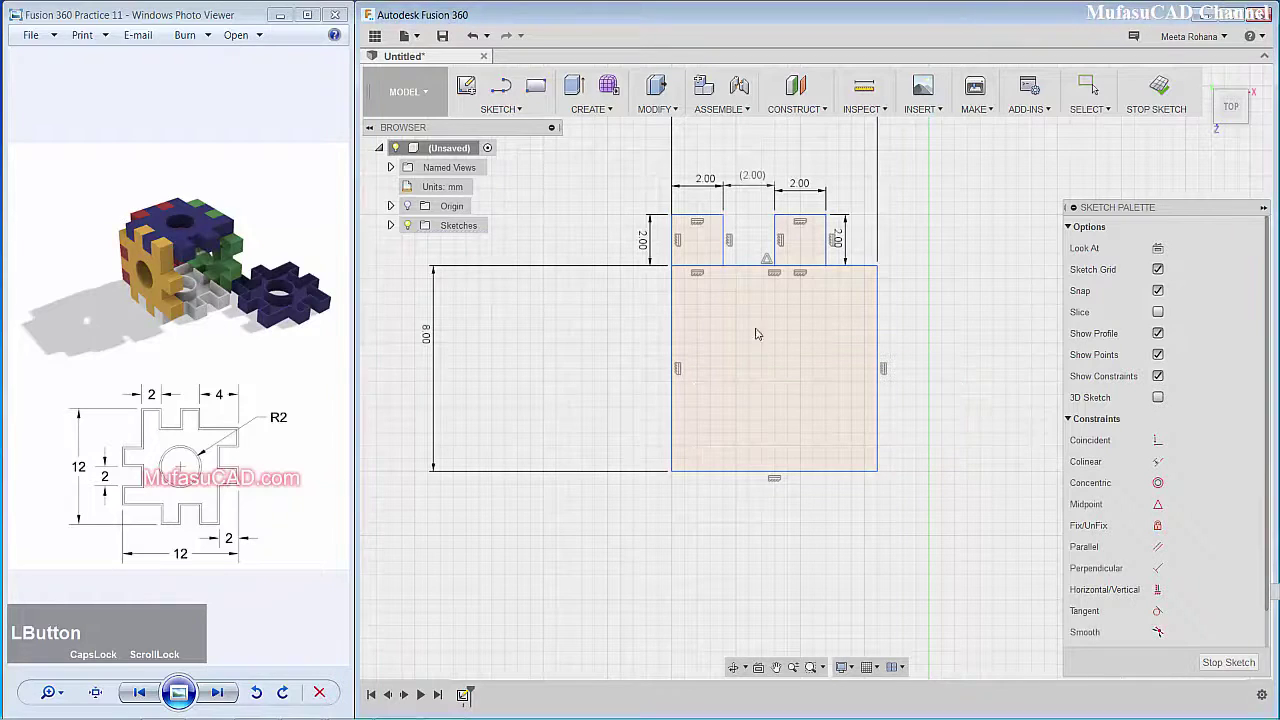
pyautogui.press('r')
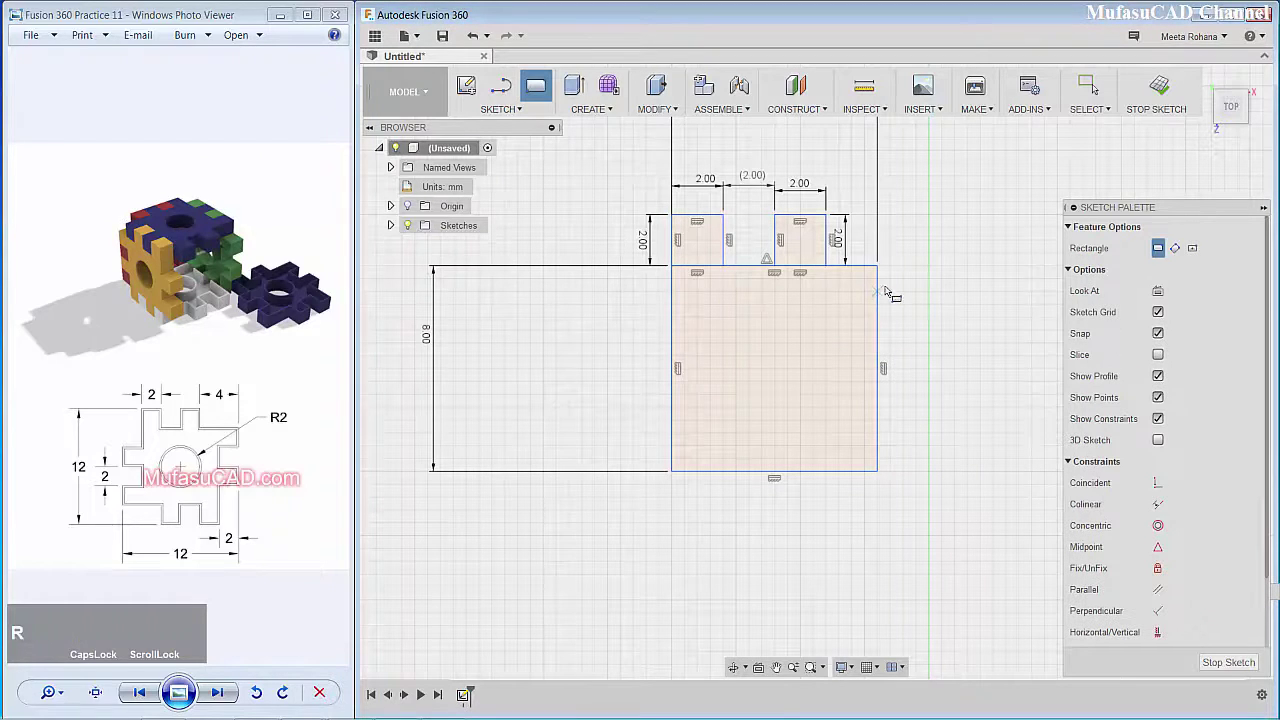
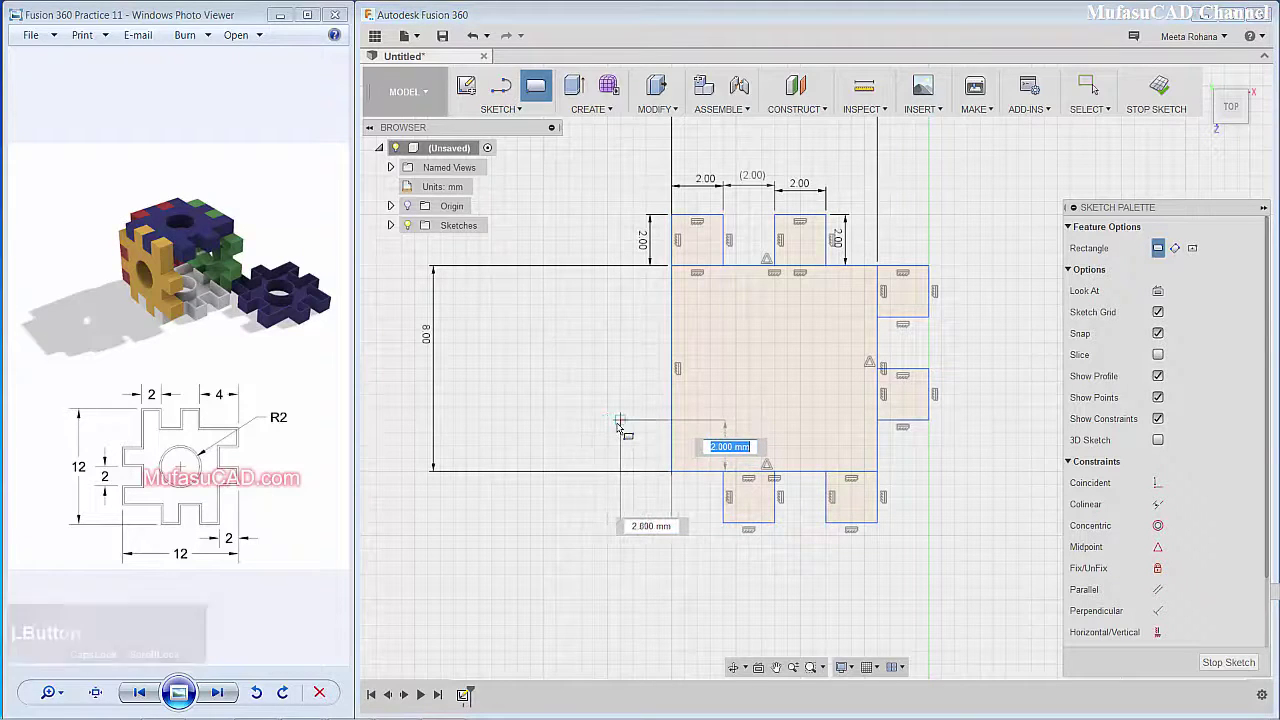
# Step: Place teeth on the remaining sides to form the two-teeth-per-side gear outline
pyautogui.click(624, 427)
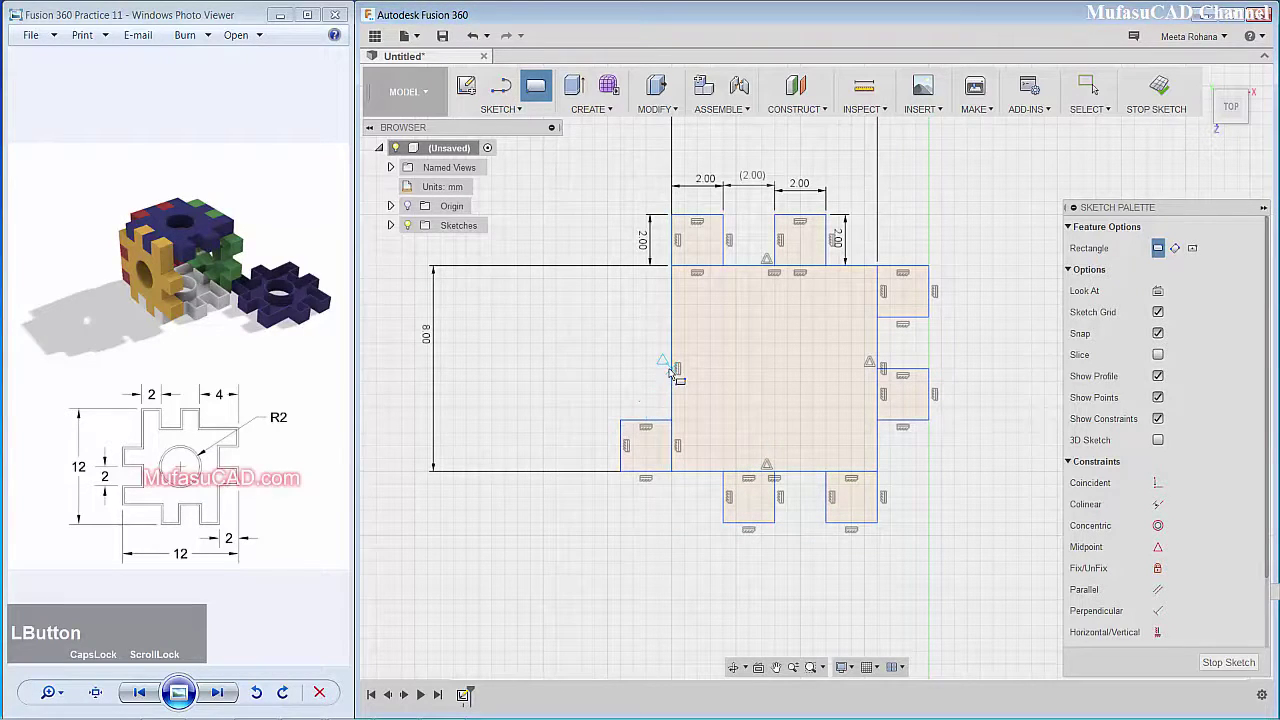
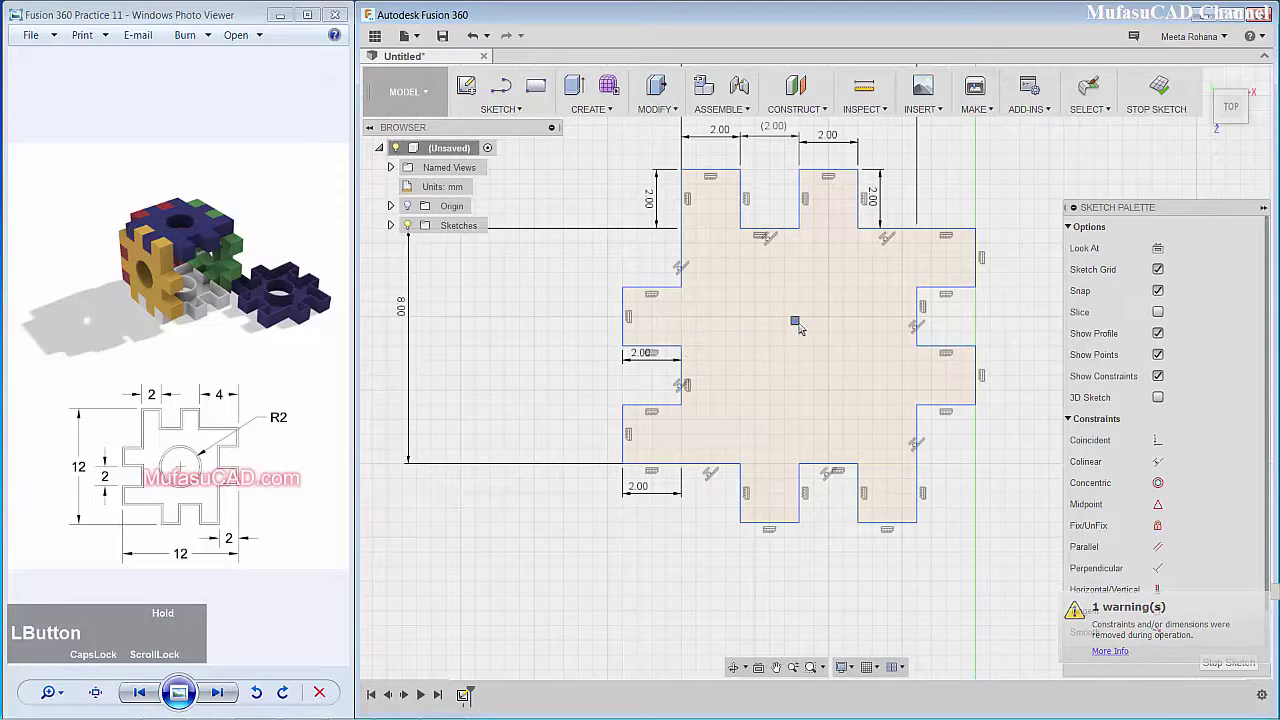
pyautogui.scroll(-3)
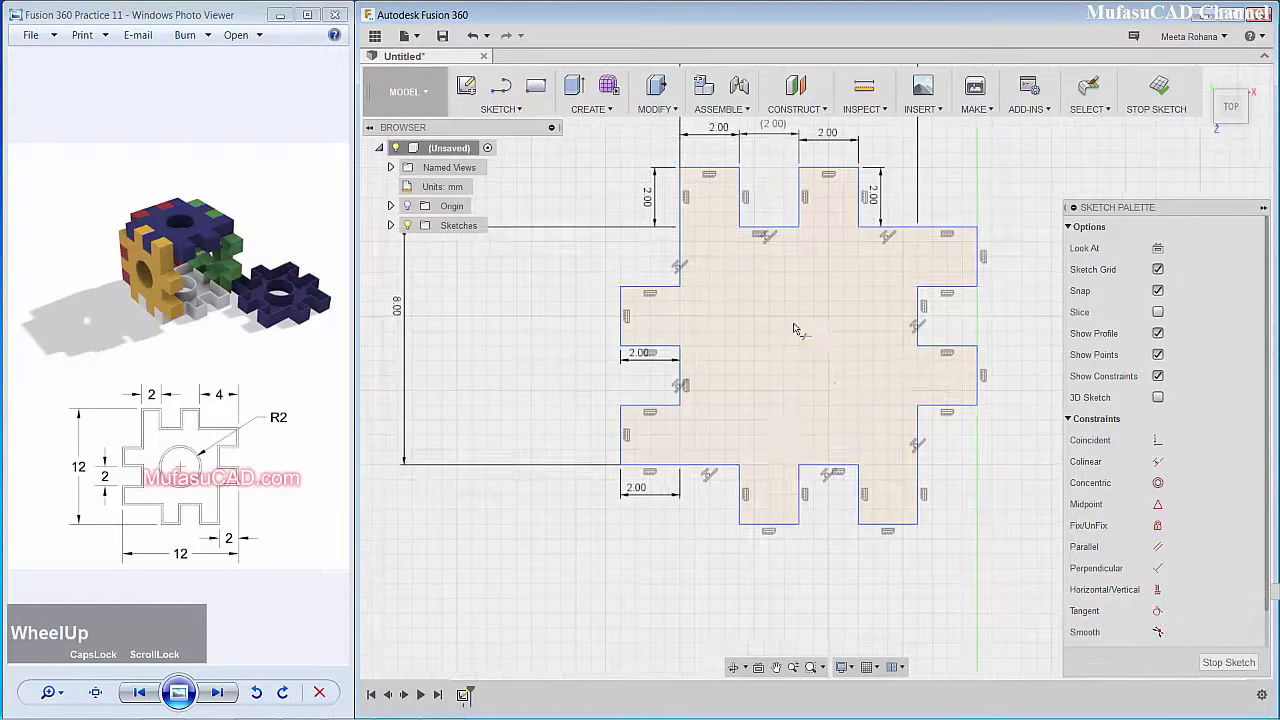
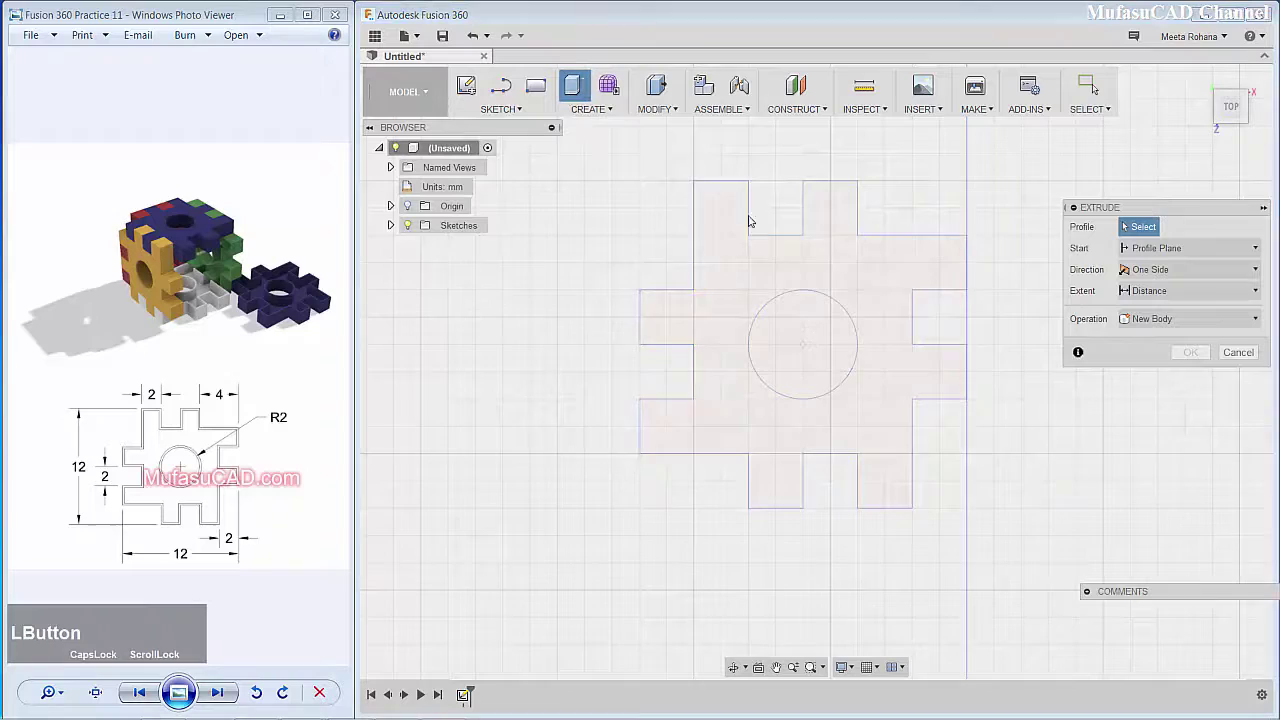
# Step: Extrude the holed gear profile 2 mm into a solid body
pyautogui.click(871, 278)
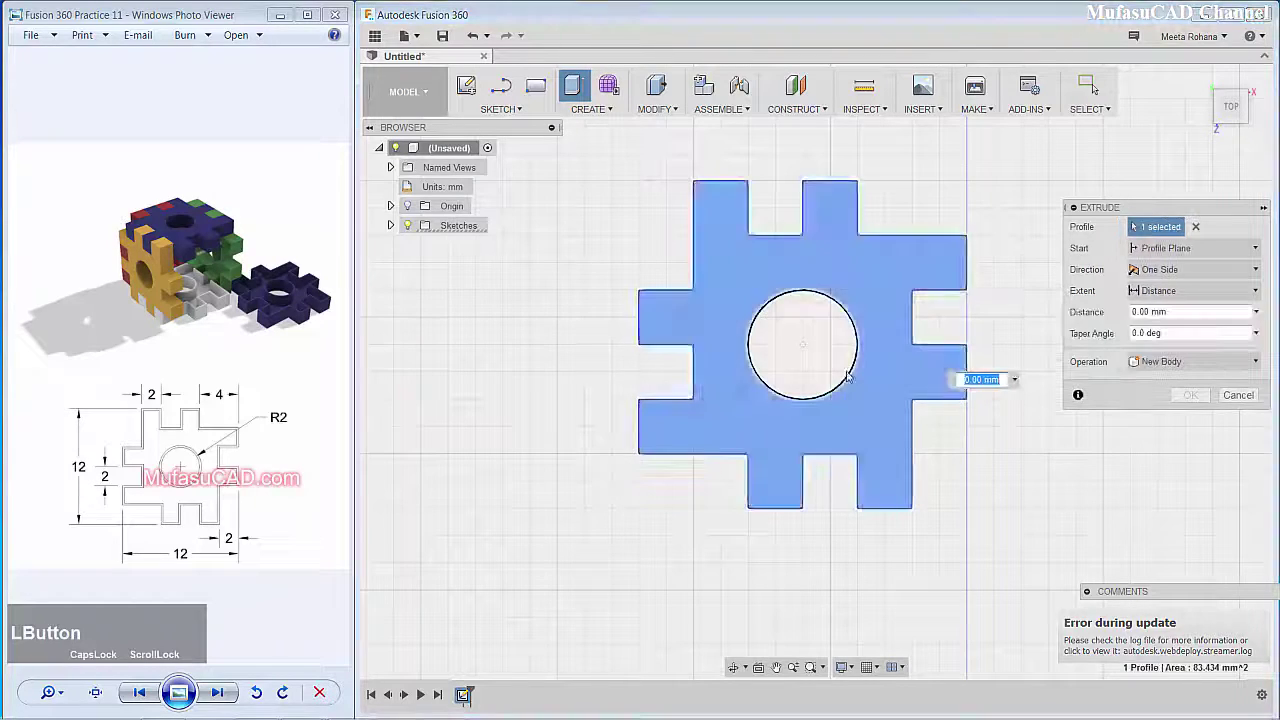
pyautogui.middleClick(827, 400)
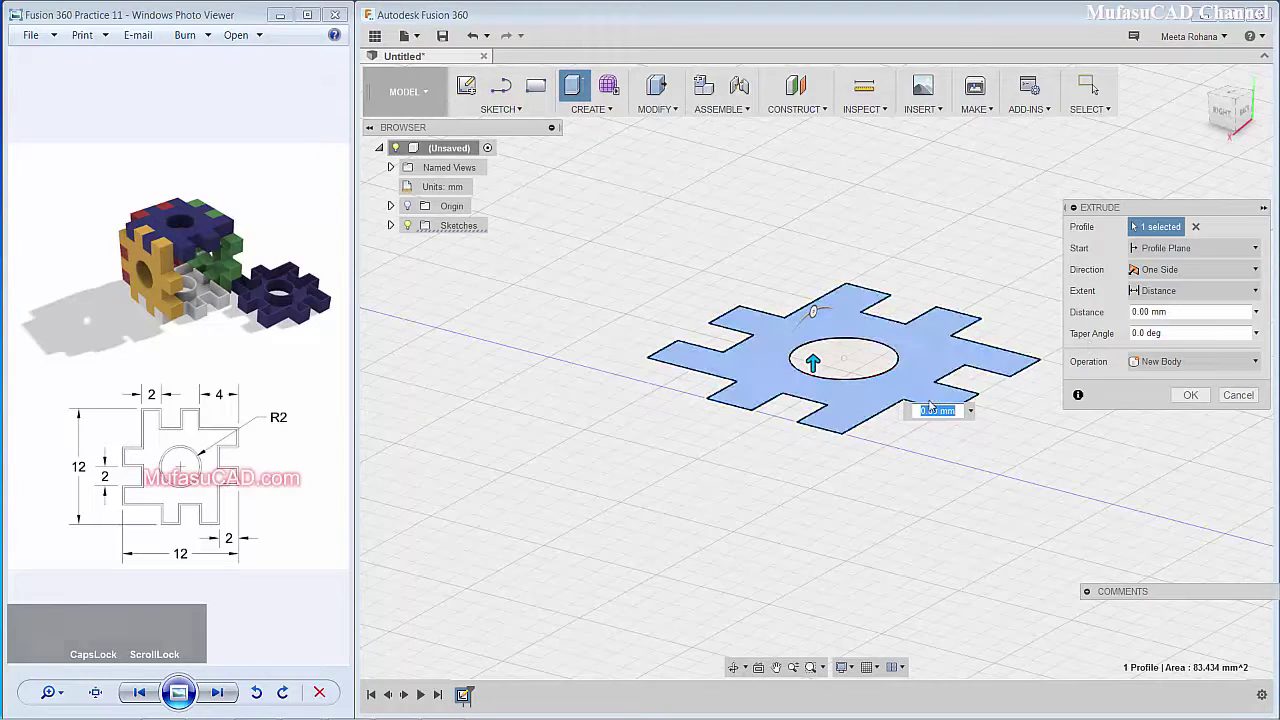
pyautogui.press('2')
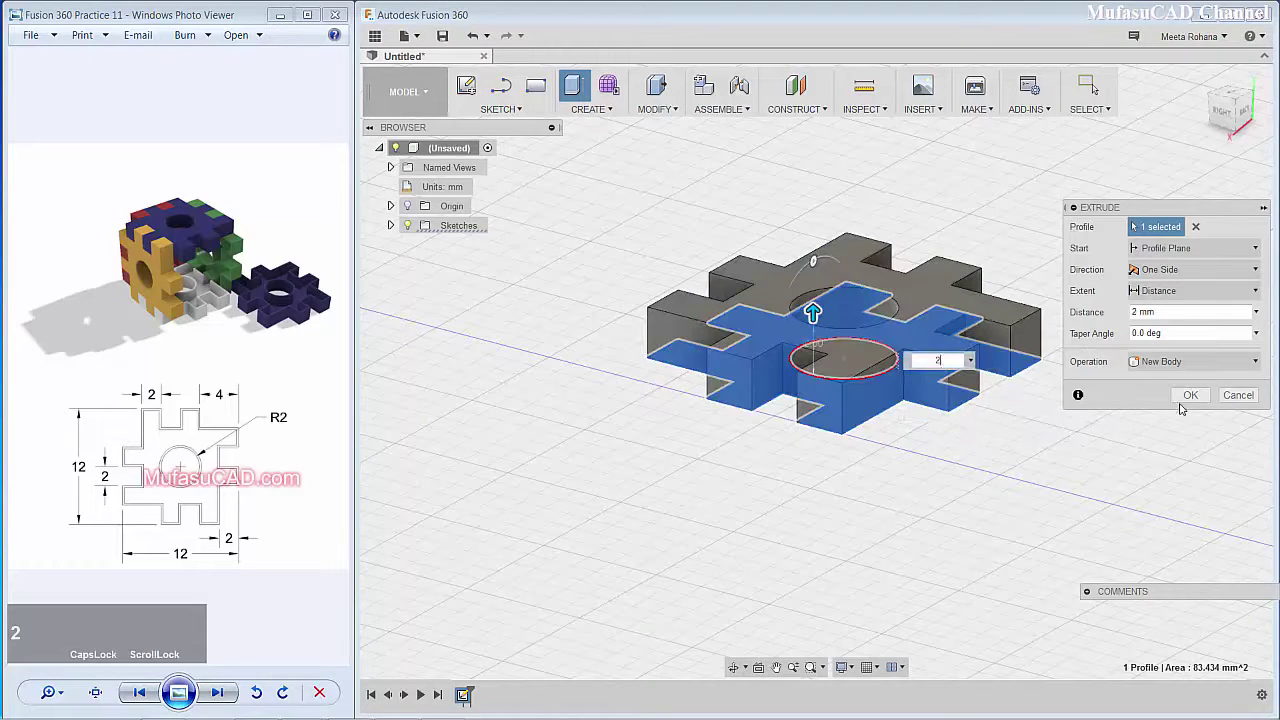
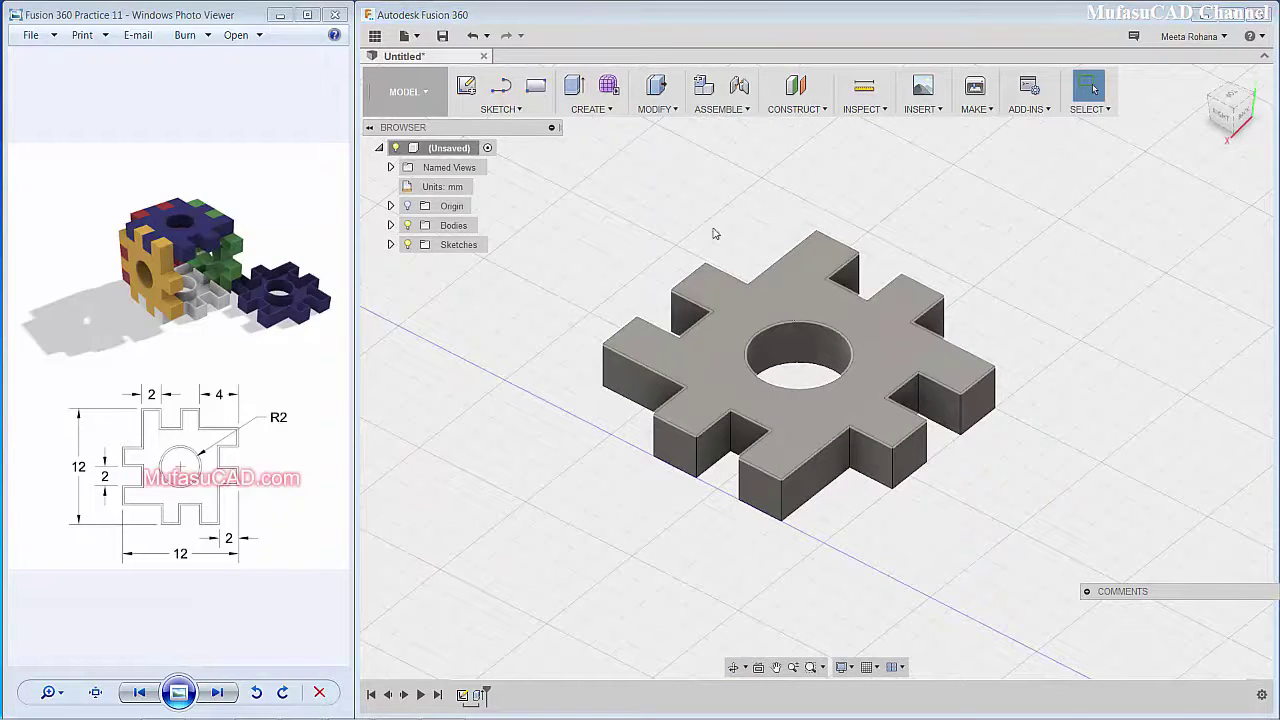
# Step: Shell the piece with the top face removed and 0.2 mm inside wall thickness
pyautogui.click(673, 206)
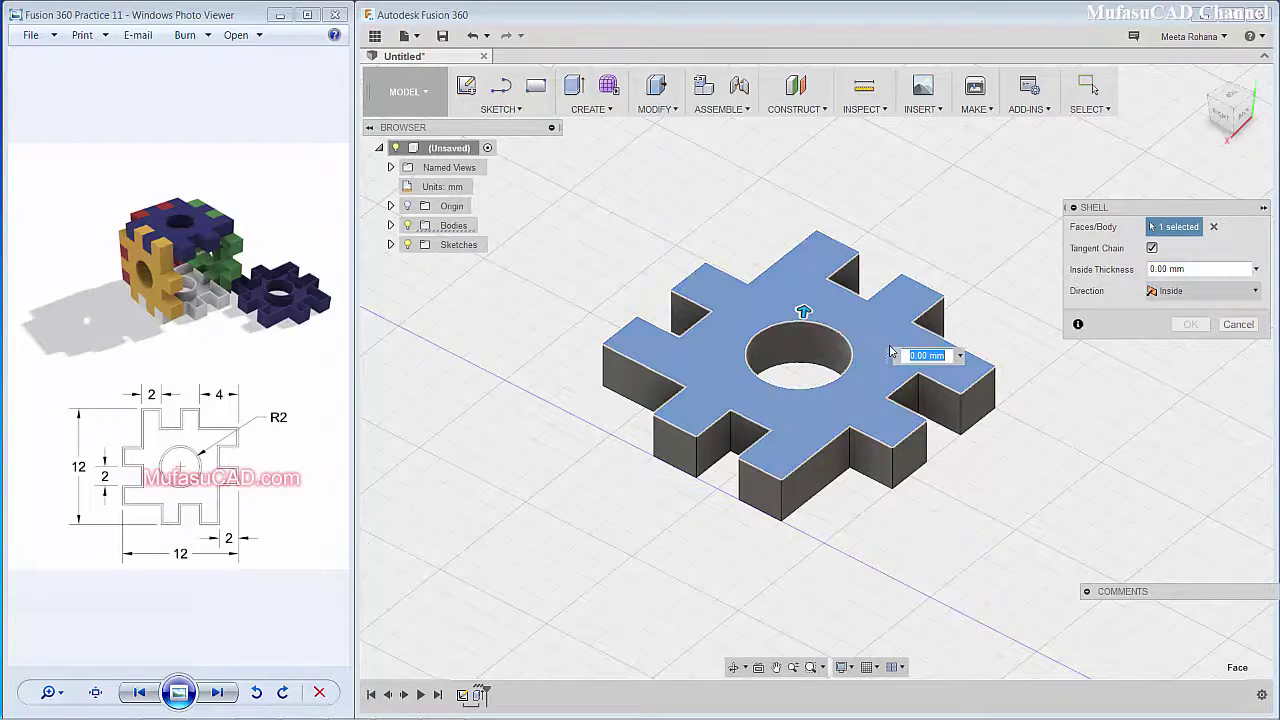
pyautogui.write('0')
pyautogui.write('.2')
pyautogui.click(1209, 326)
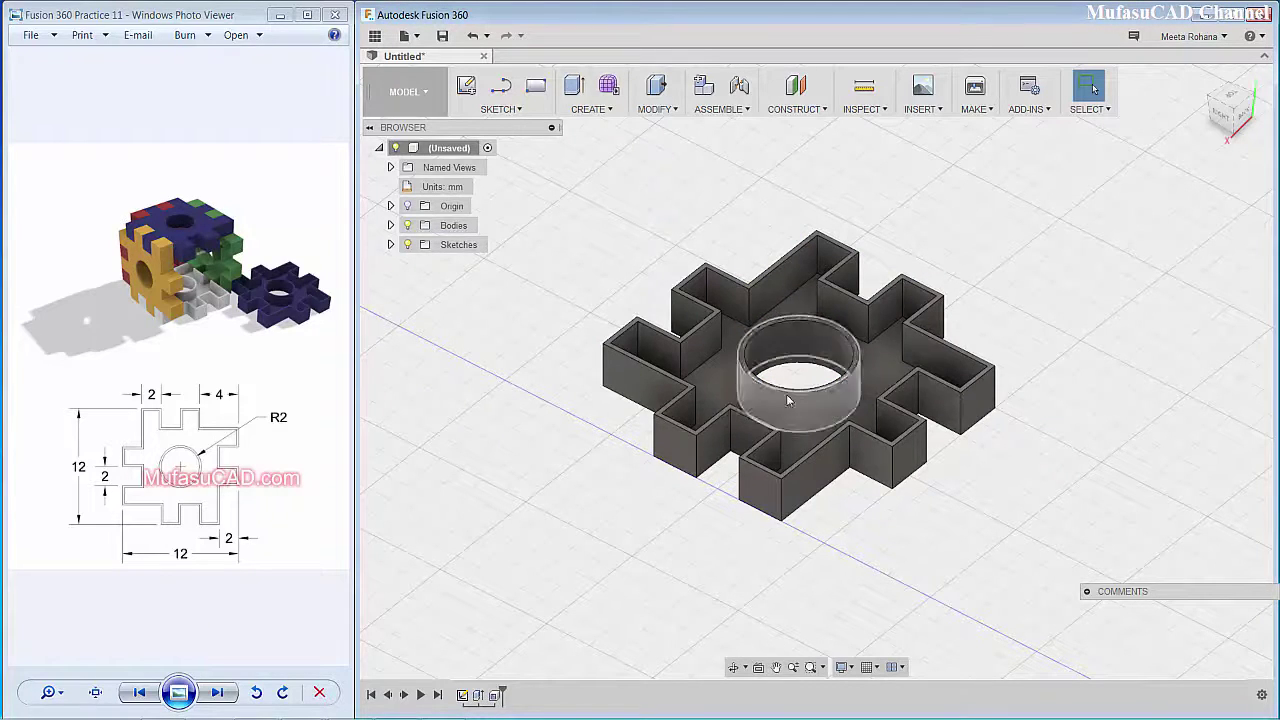
# Step: Fillet all edges of the tray at 0.05 mm radius and select the finished body
pyautogui.click(674, 114)
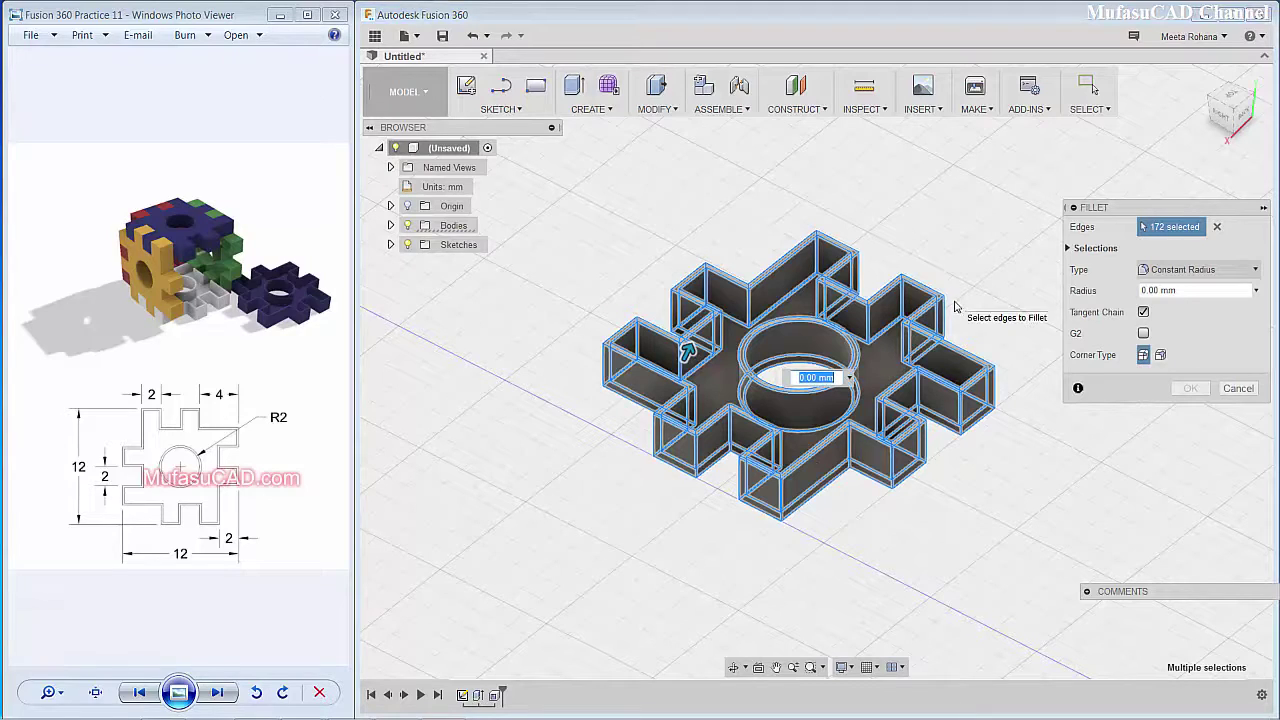
pyautogui.write('0')
pyautogui.write('.0')
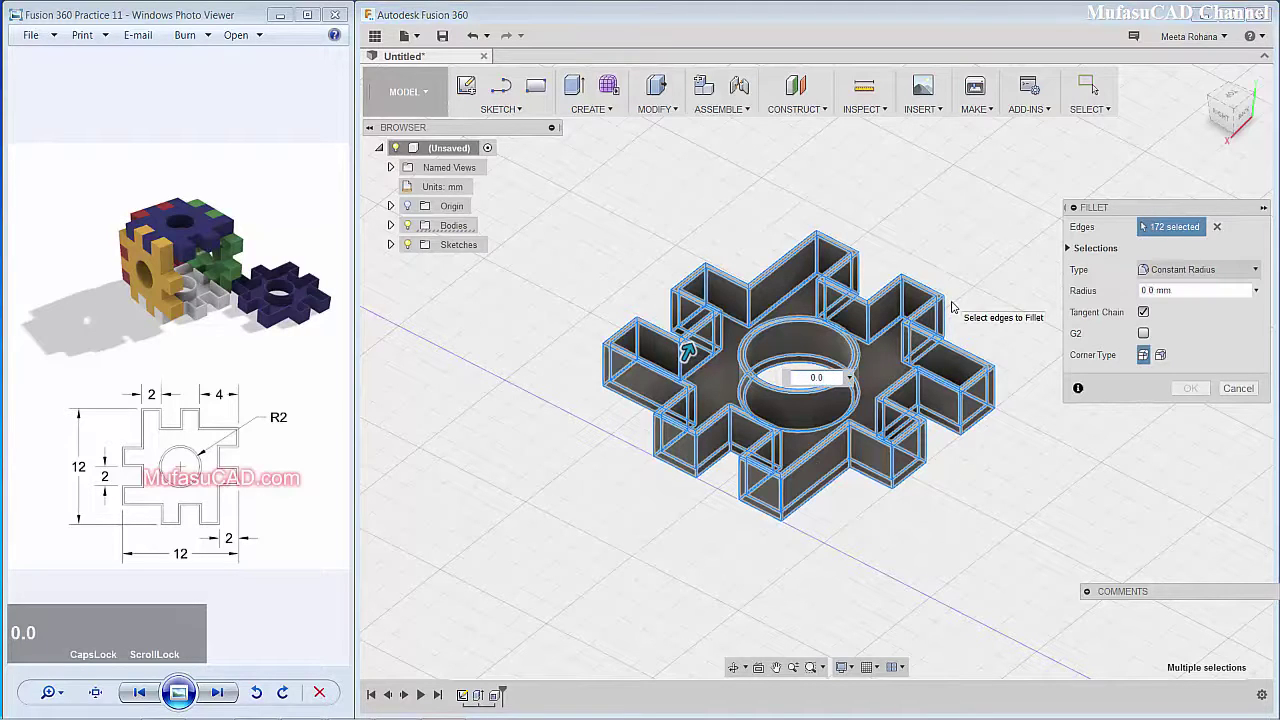
pyautogui.write('5')
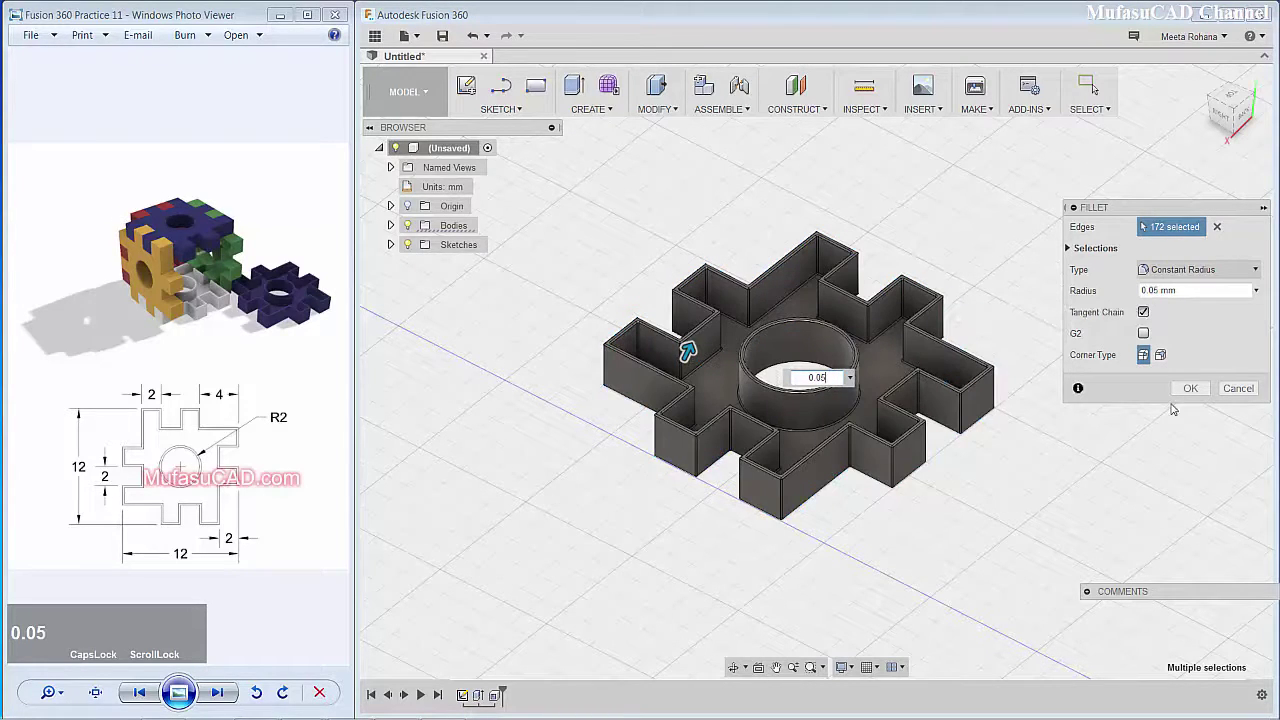
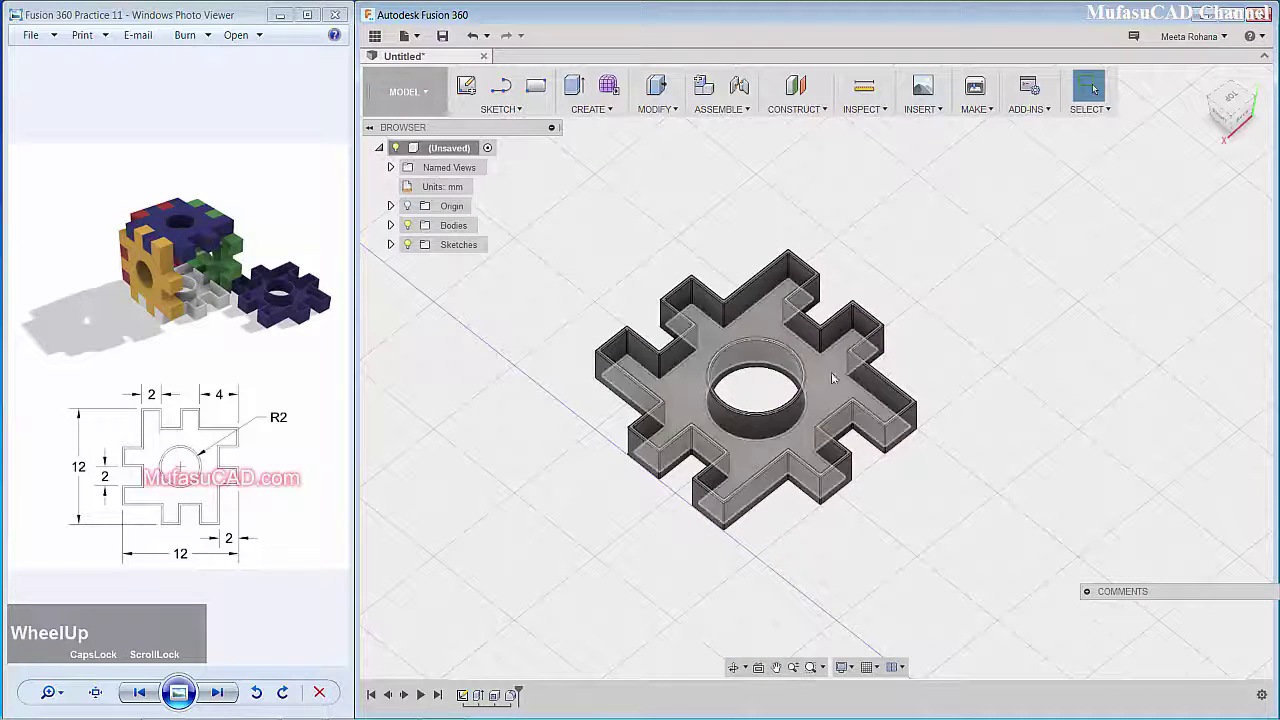
pyautogui.click(955, 208)
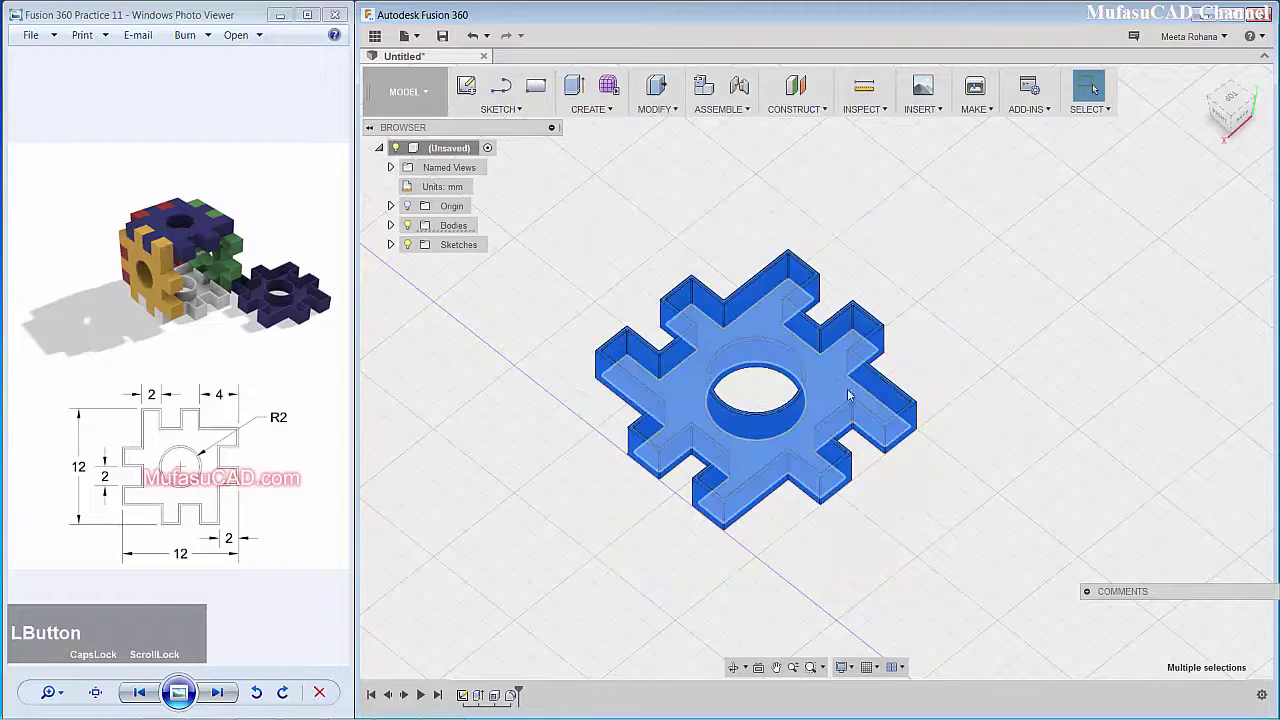
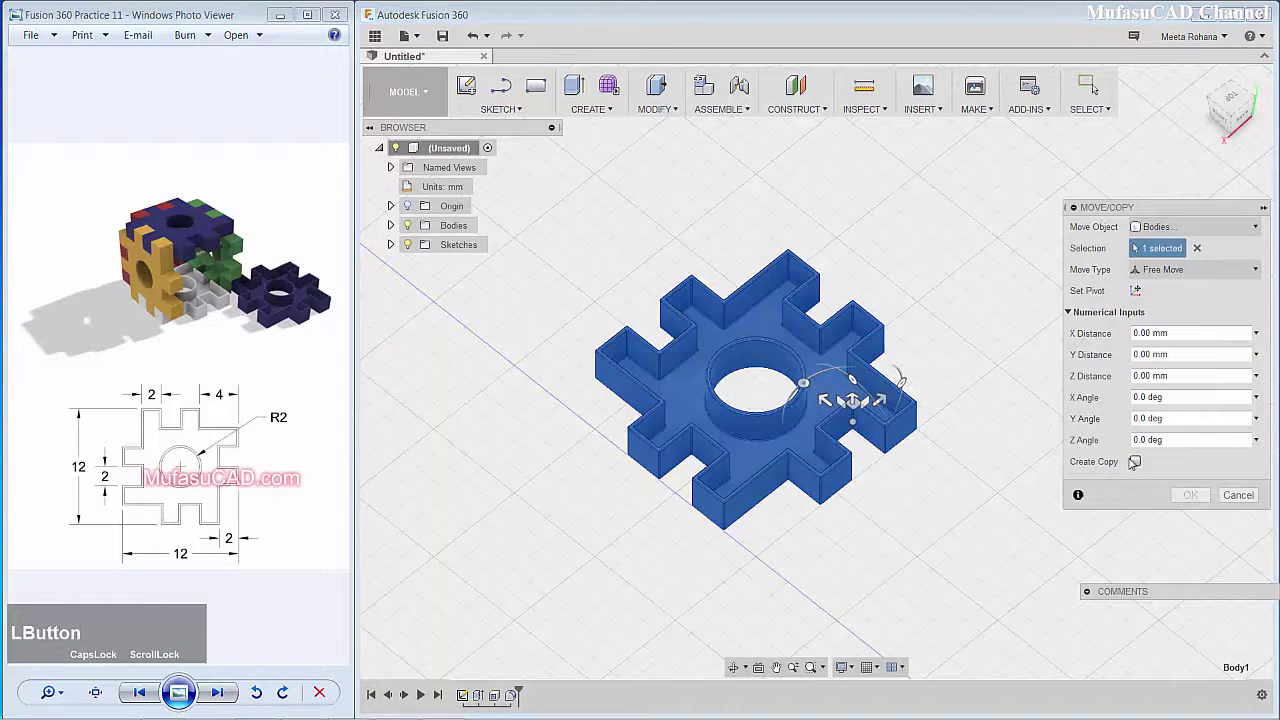
# Step: Enable Create Copy in Move/Copy so the original stays while a copy is made
pyautogui.click(1141, 462)
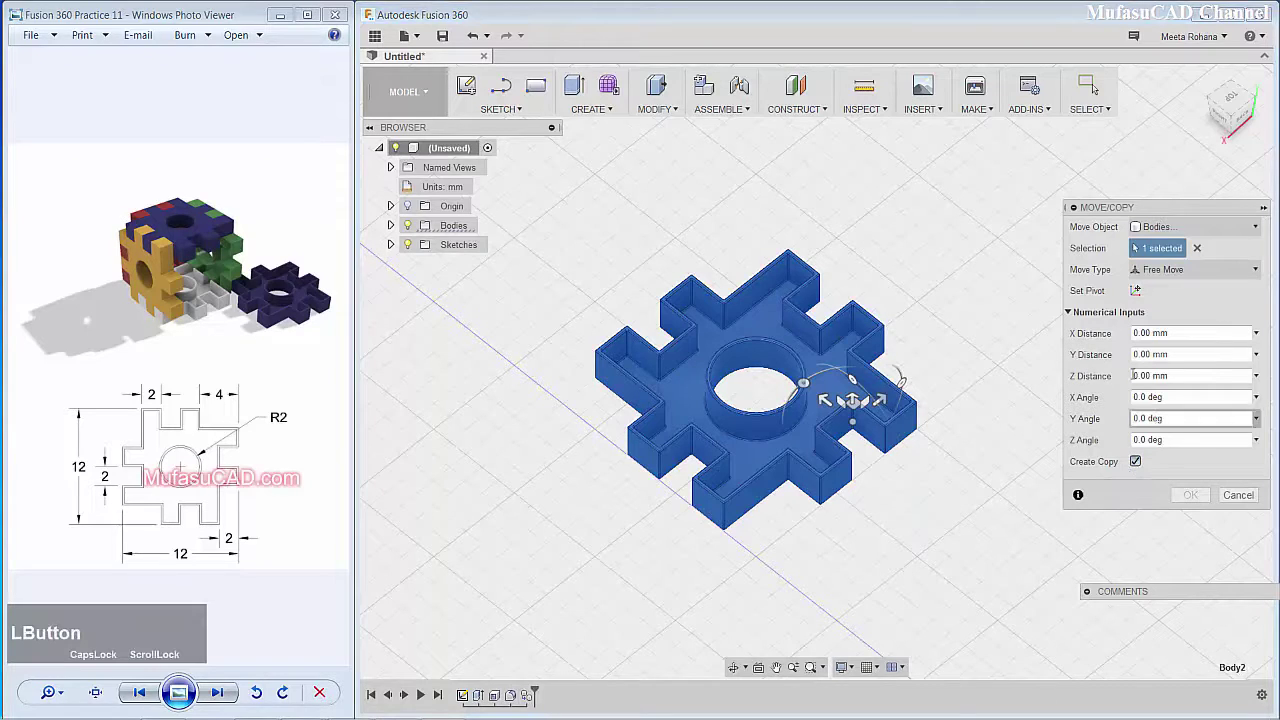
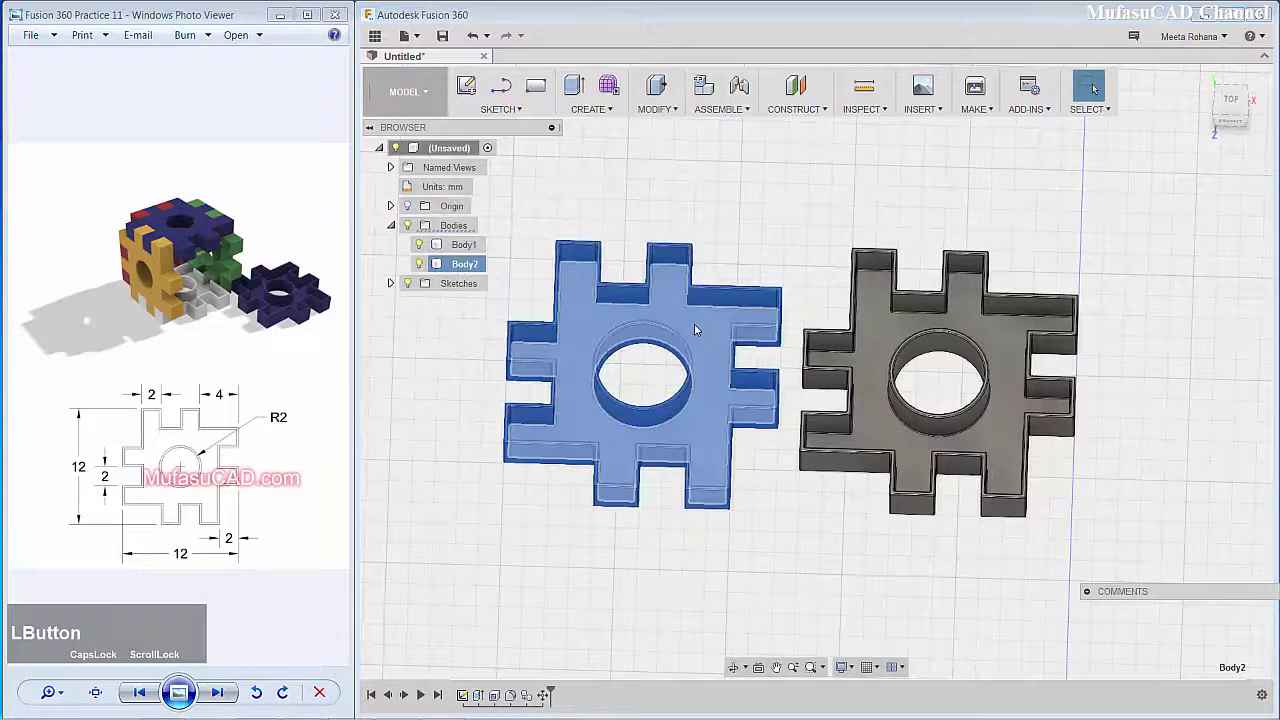
# Step: Rotate Body2 90 degrees about its edge via Move/Copy so it stands upright
pyautogui.rightClick(695, 326)
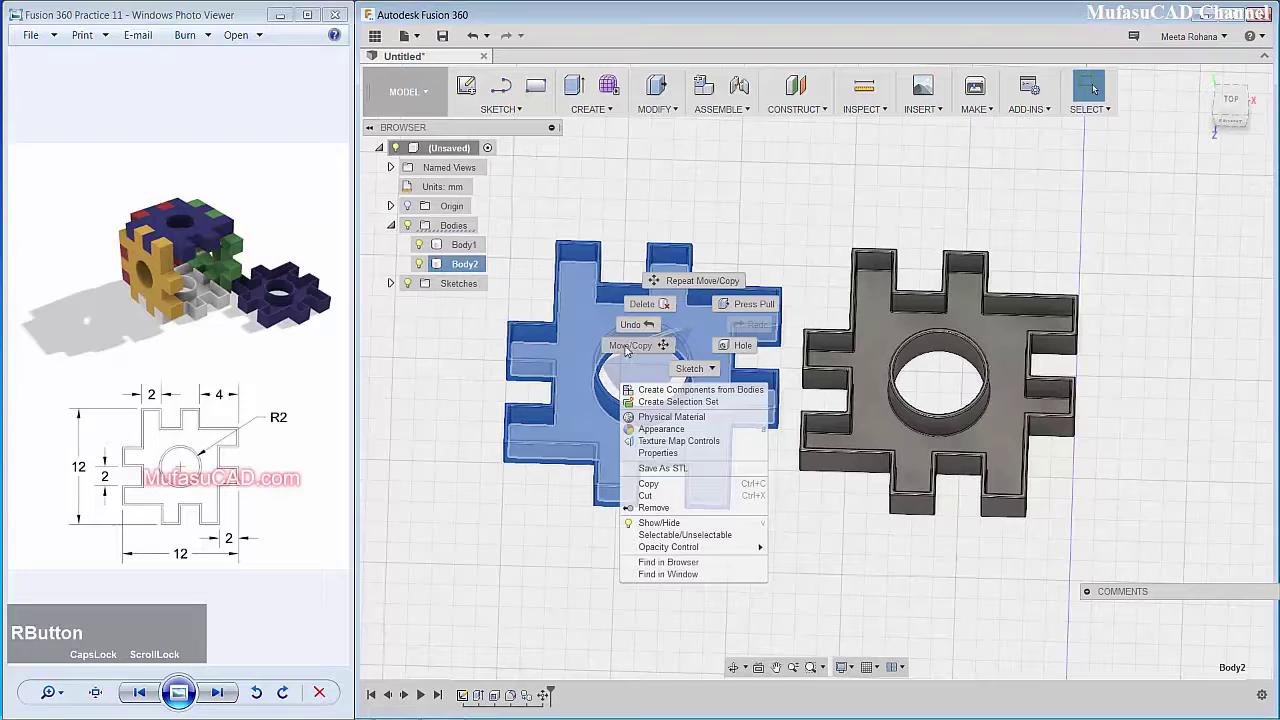
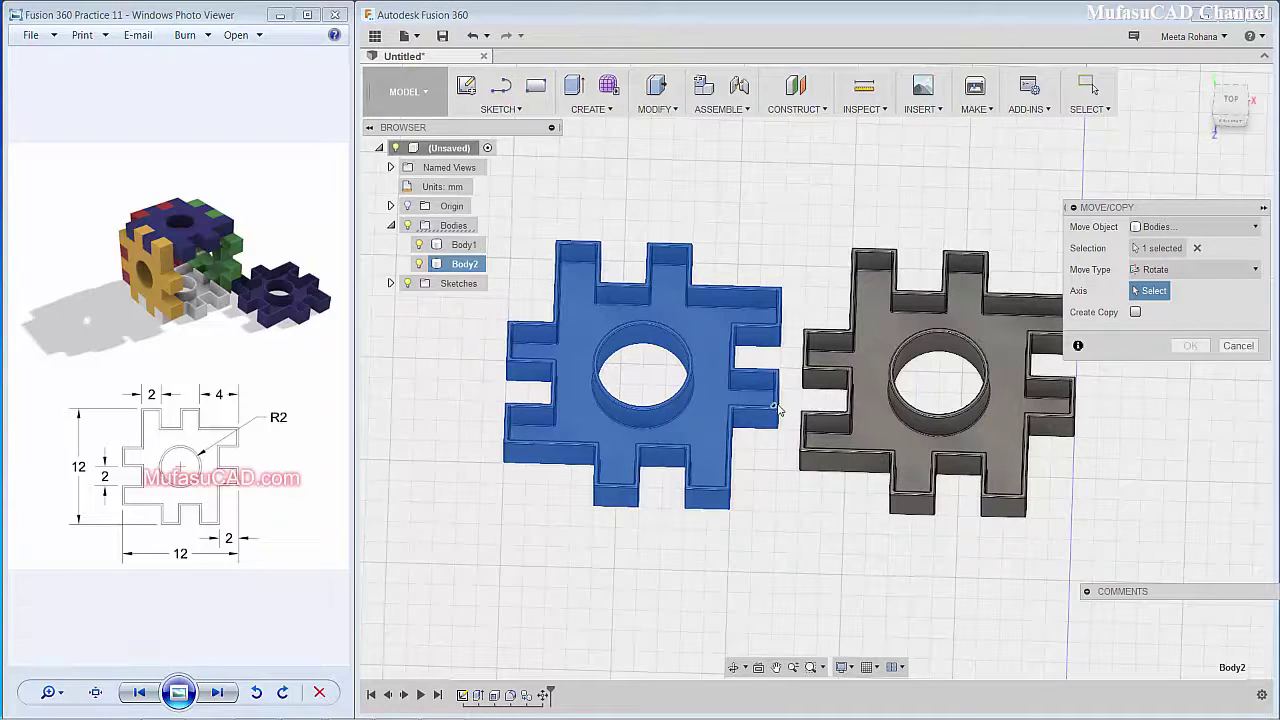
pyautogui.click(775, 389)
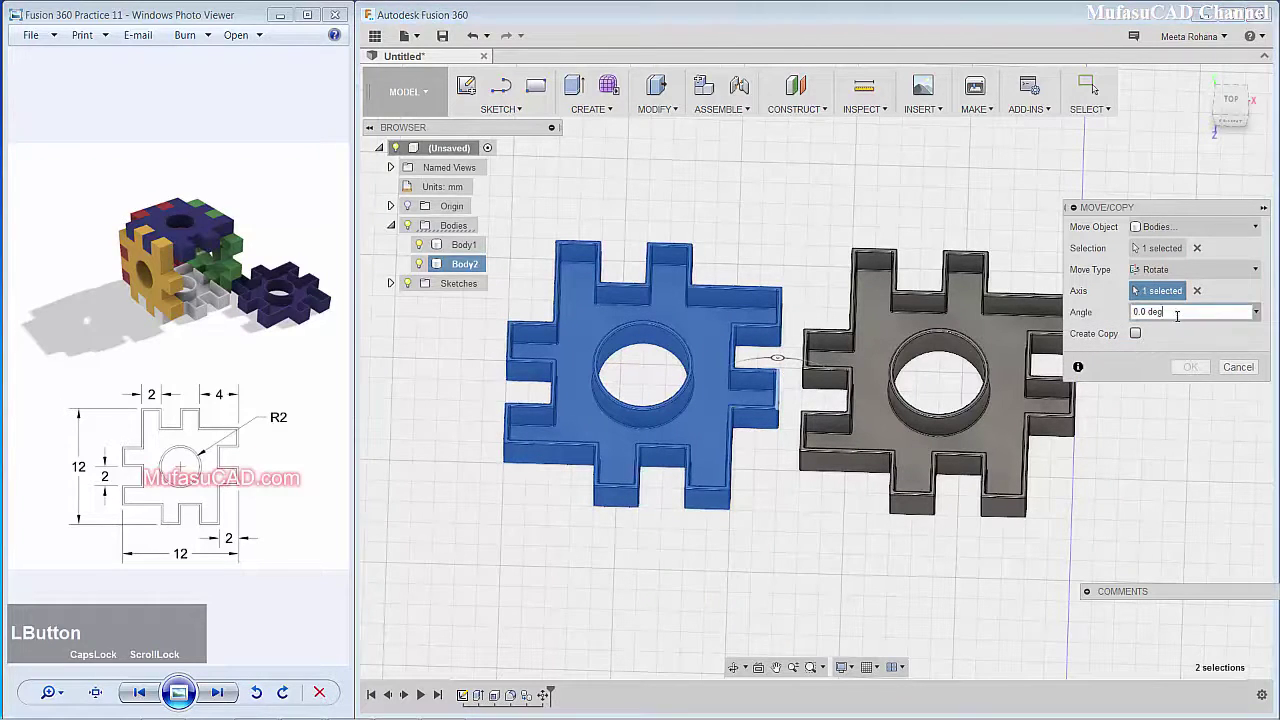
pyautogui.write('90')
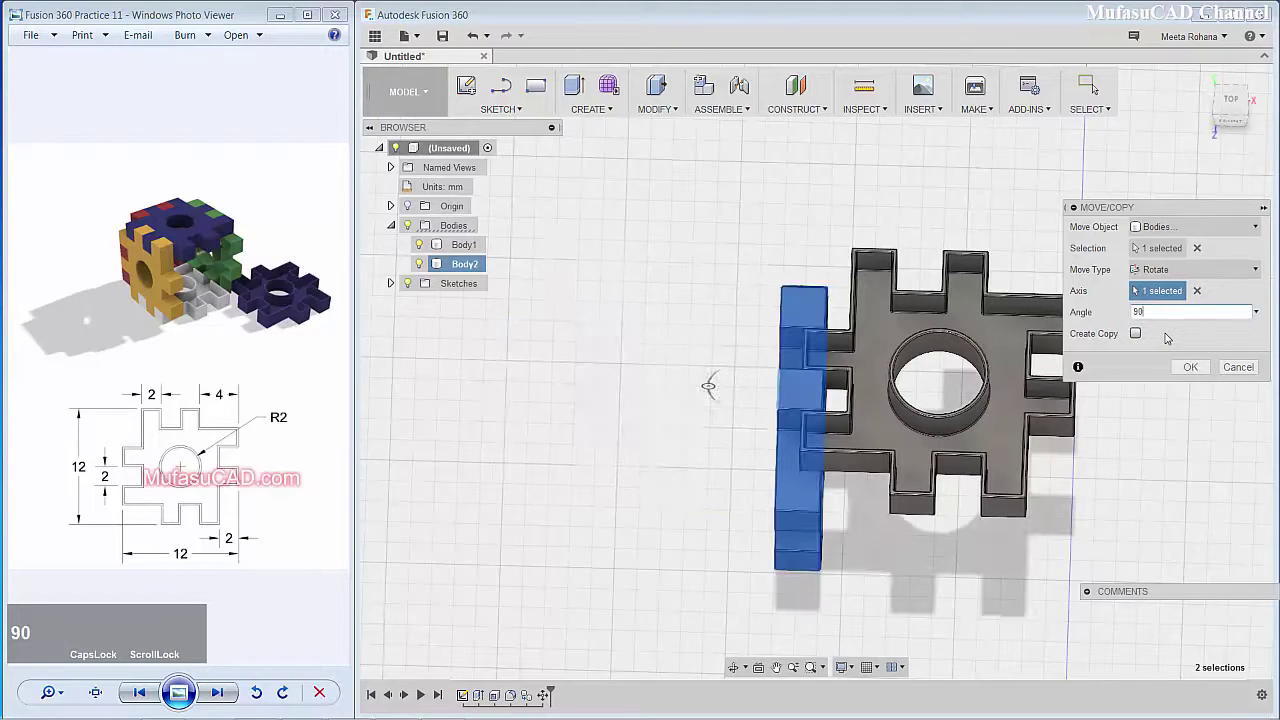
pyautogui.click(1191, 370)
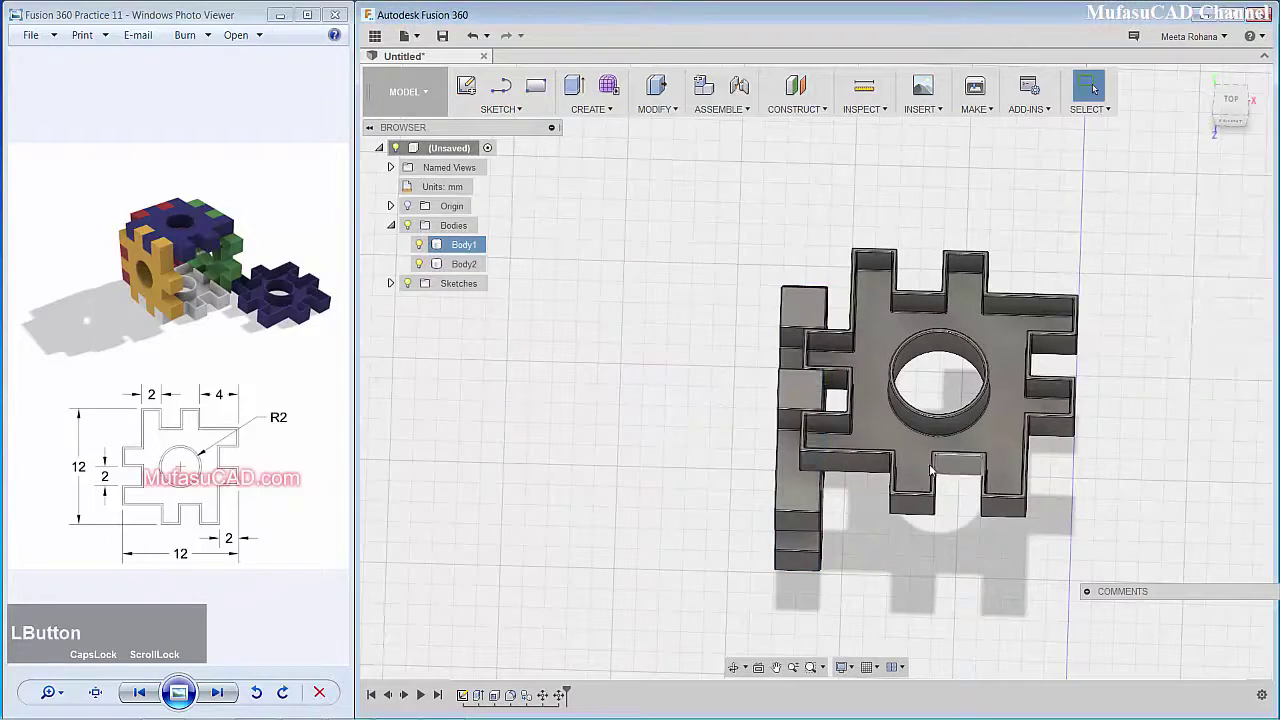
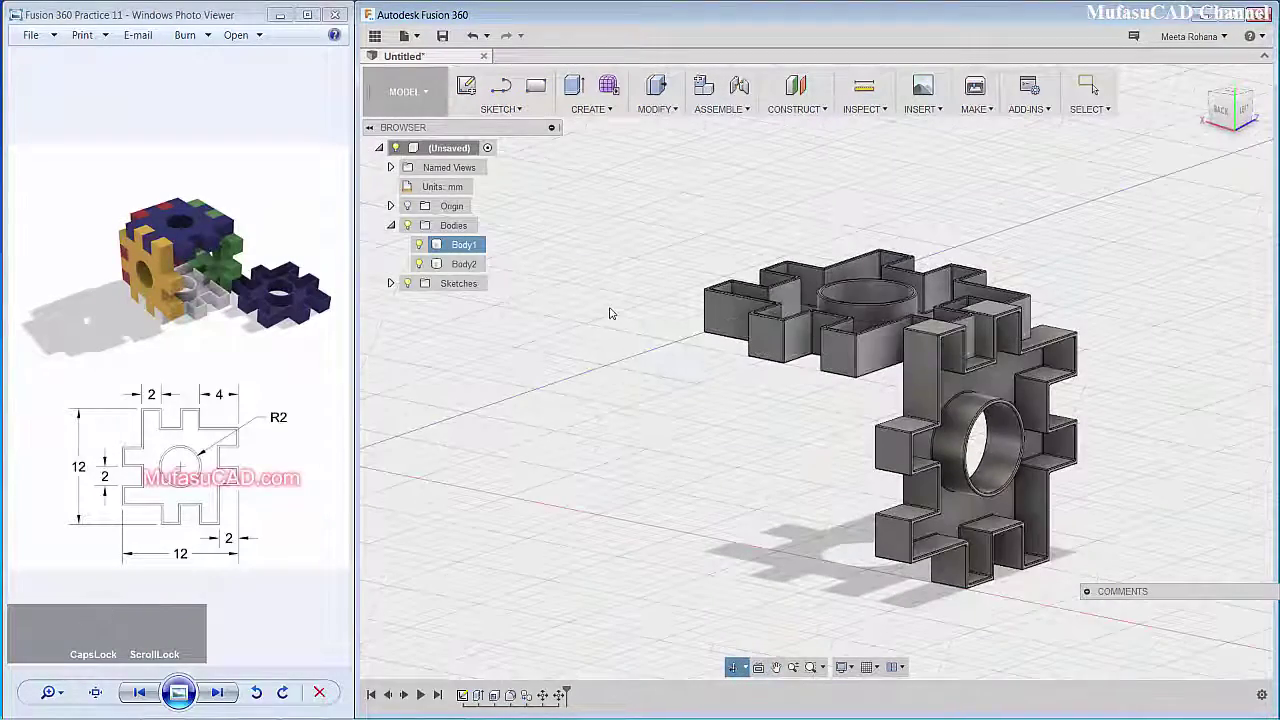
# Step: Start Align with the upright piece as the object to snap to the flat one
pyautogui.click(672, 112)
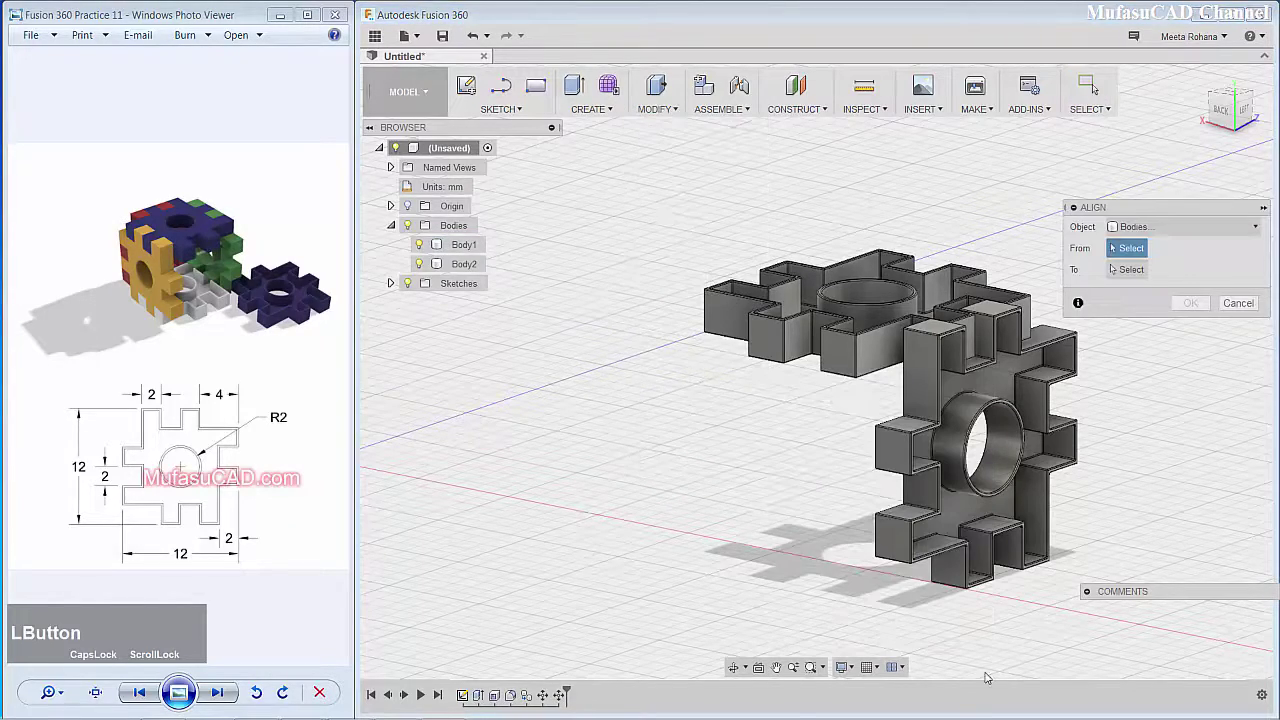
pyautogui.scroll(3)
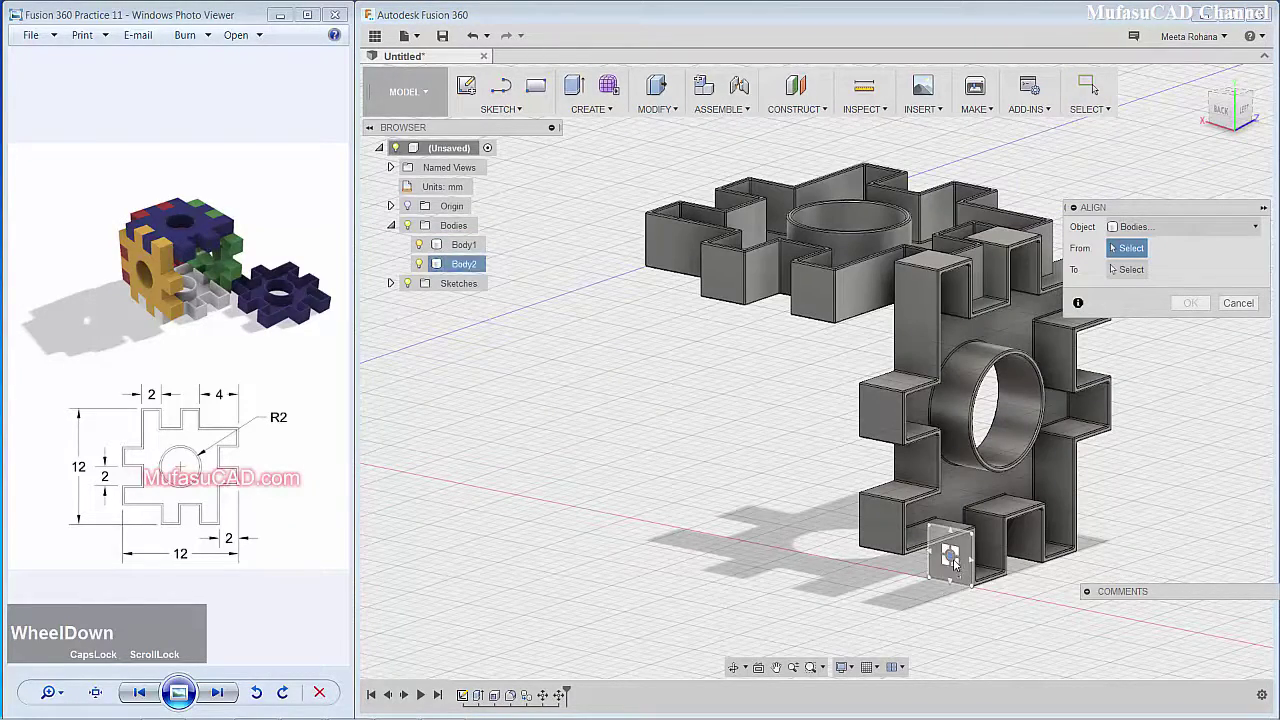
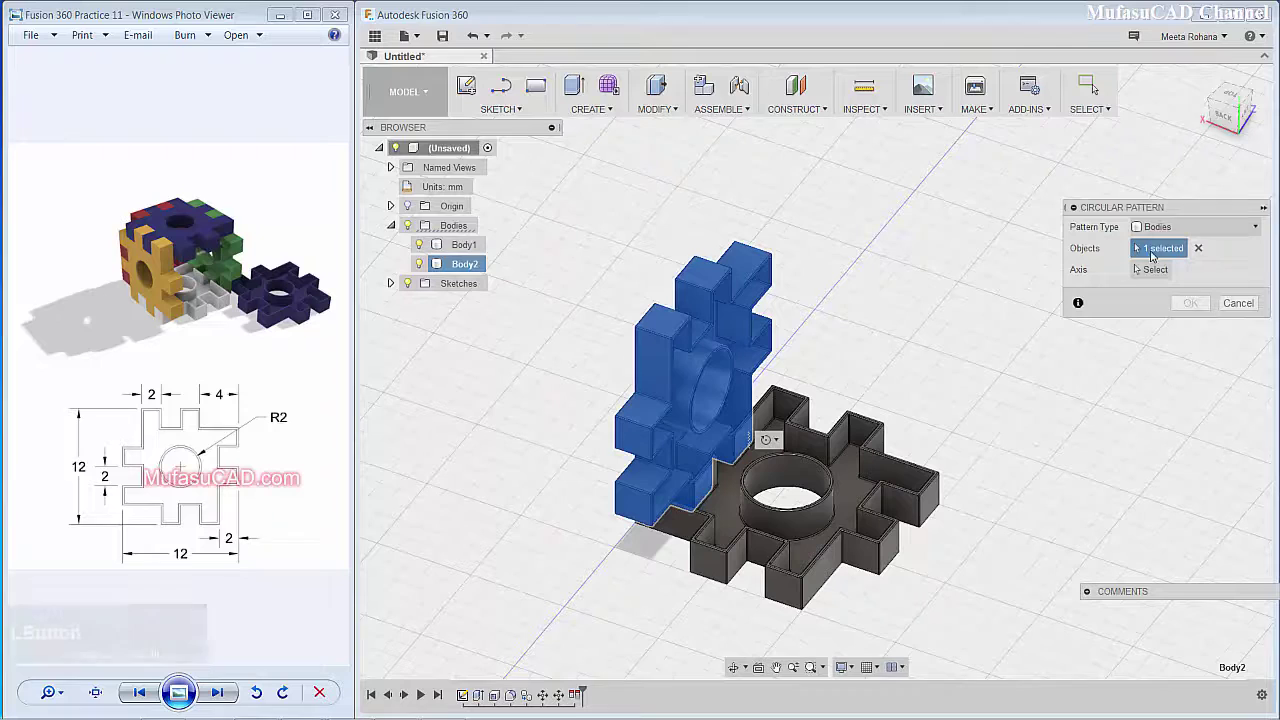
# Step: Choose the axis selector for the Circular Pattern of the upright body
pyautogui.click(1160, 271)
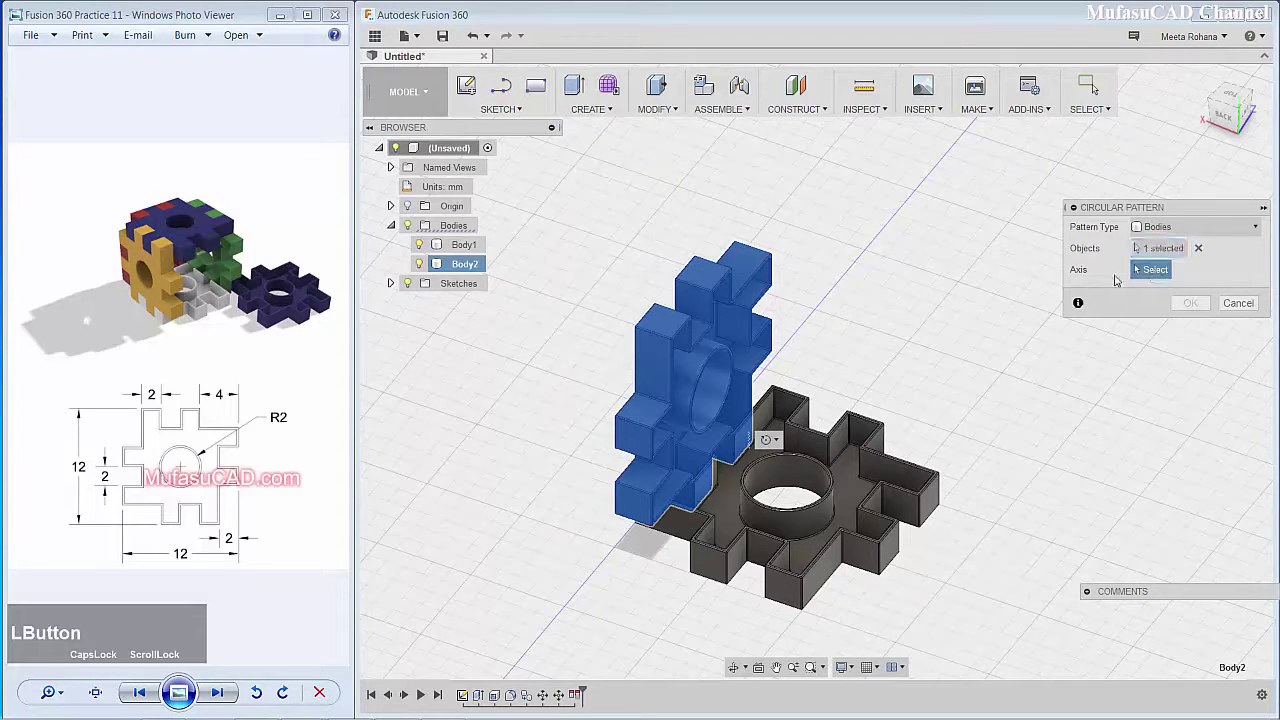
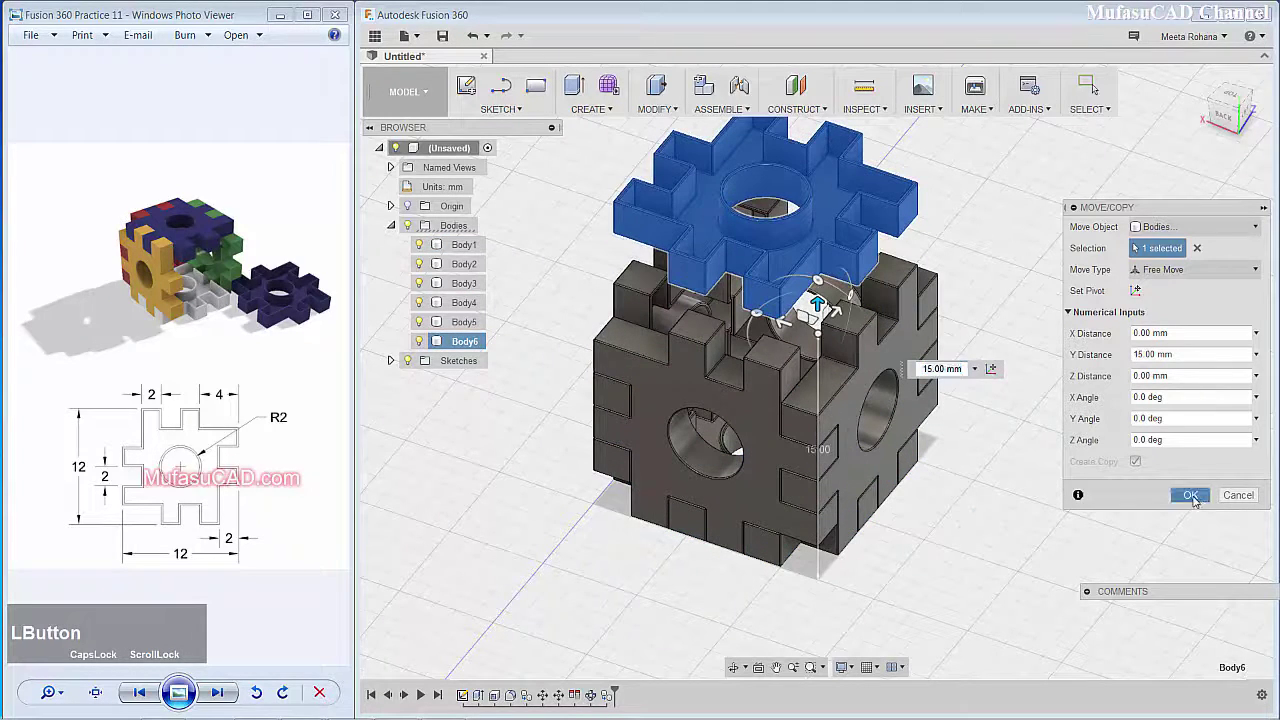
# Step: Rotate the top gear piece Body6 by 180 degrees about its edge, flipping it over
pyautogui.middleClick(954, 214)
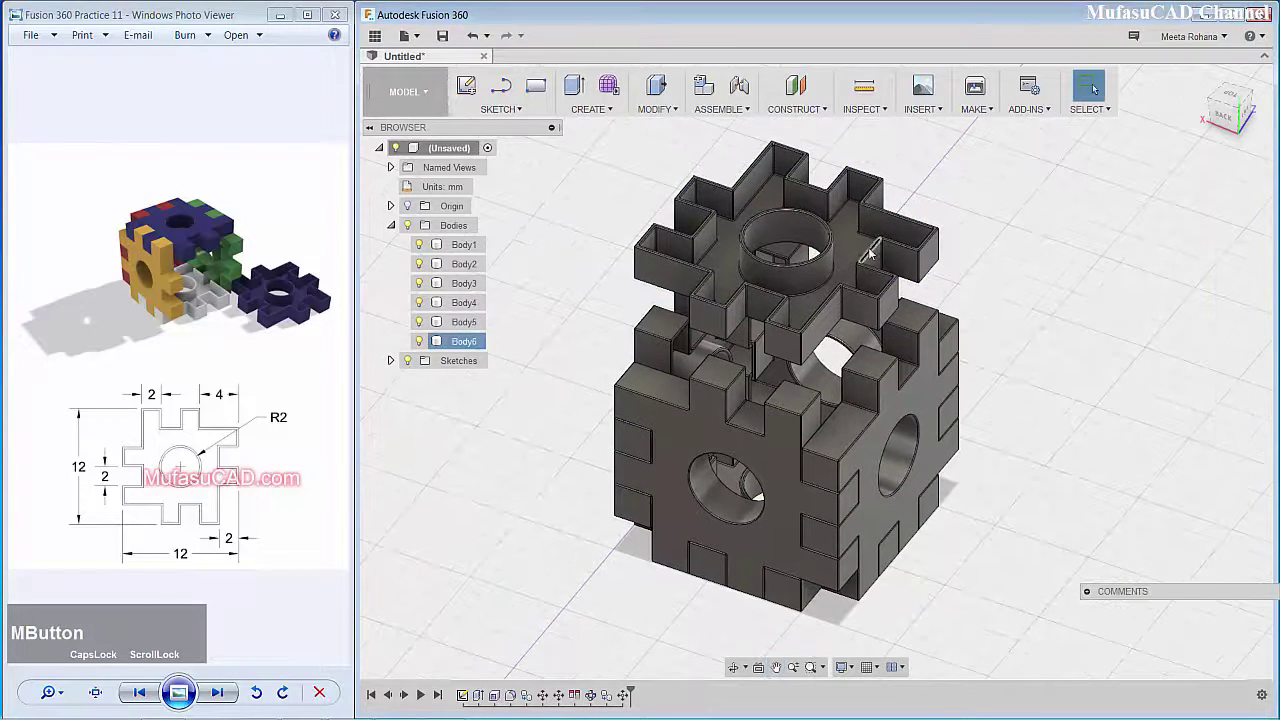
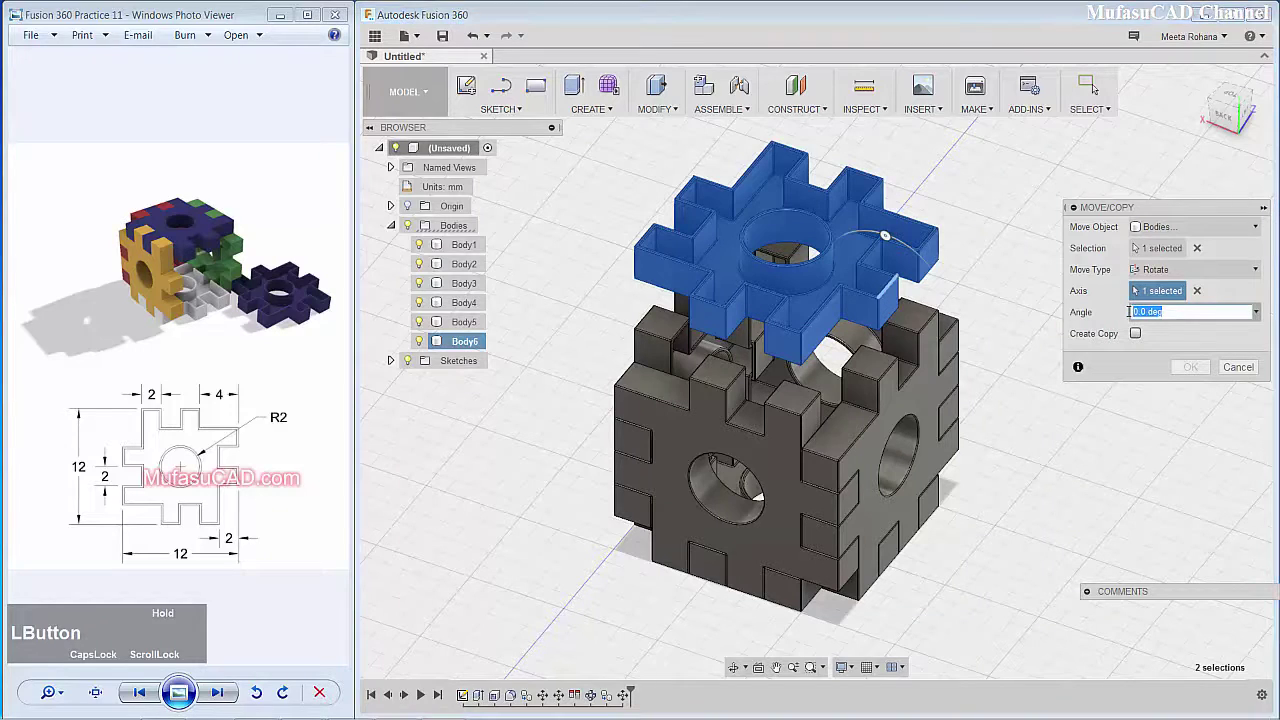
pyautogui.write('180')
pyautogui.click(1196, 366)
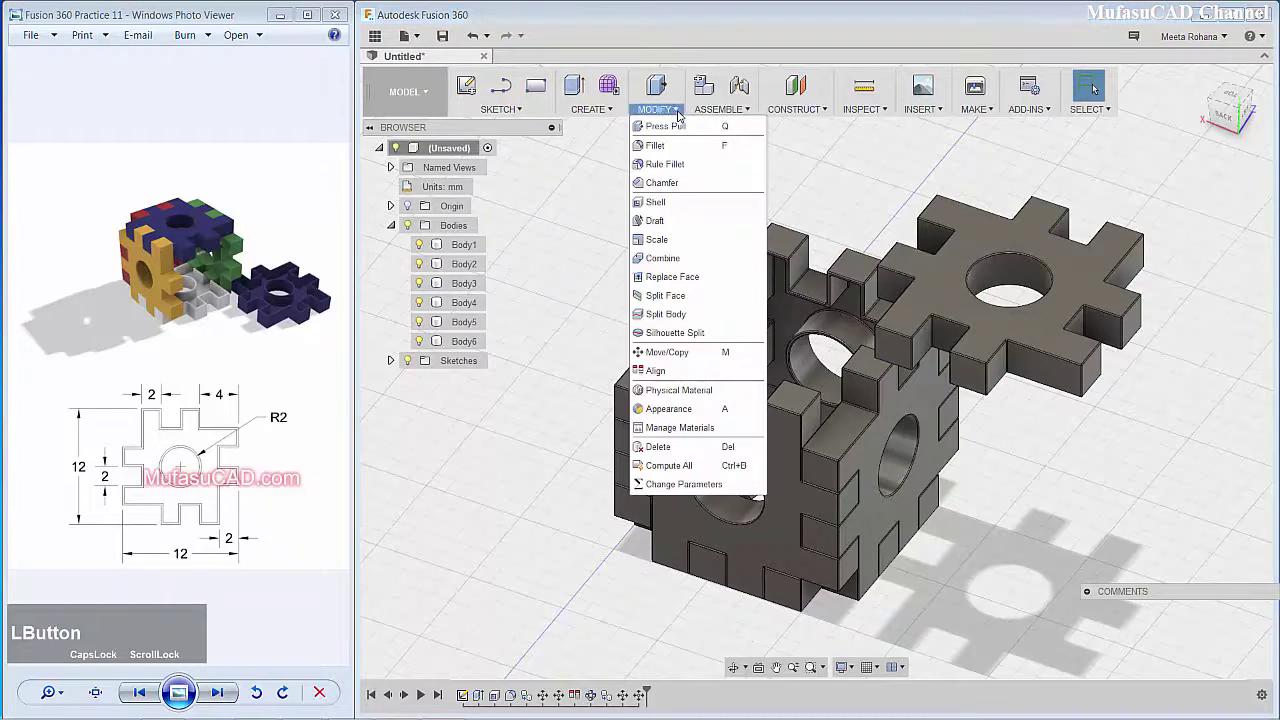
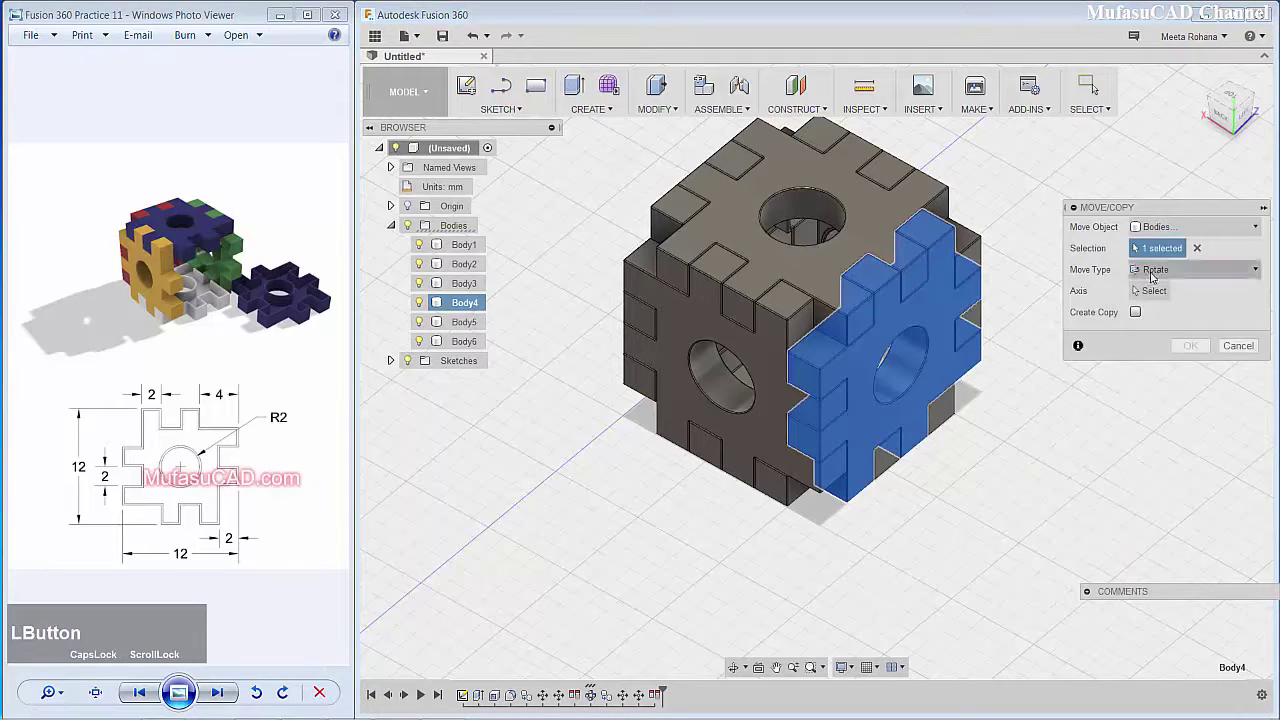
# Step: Swing Body4 -90 degrees about its bottom edge so it lies flat, then start moving it again
pyautogui.click(1156, 291)
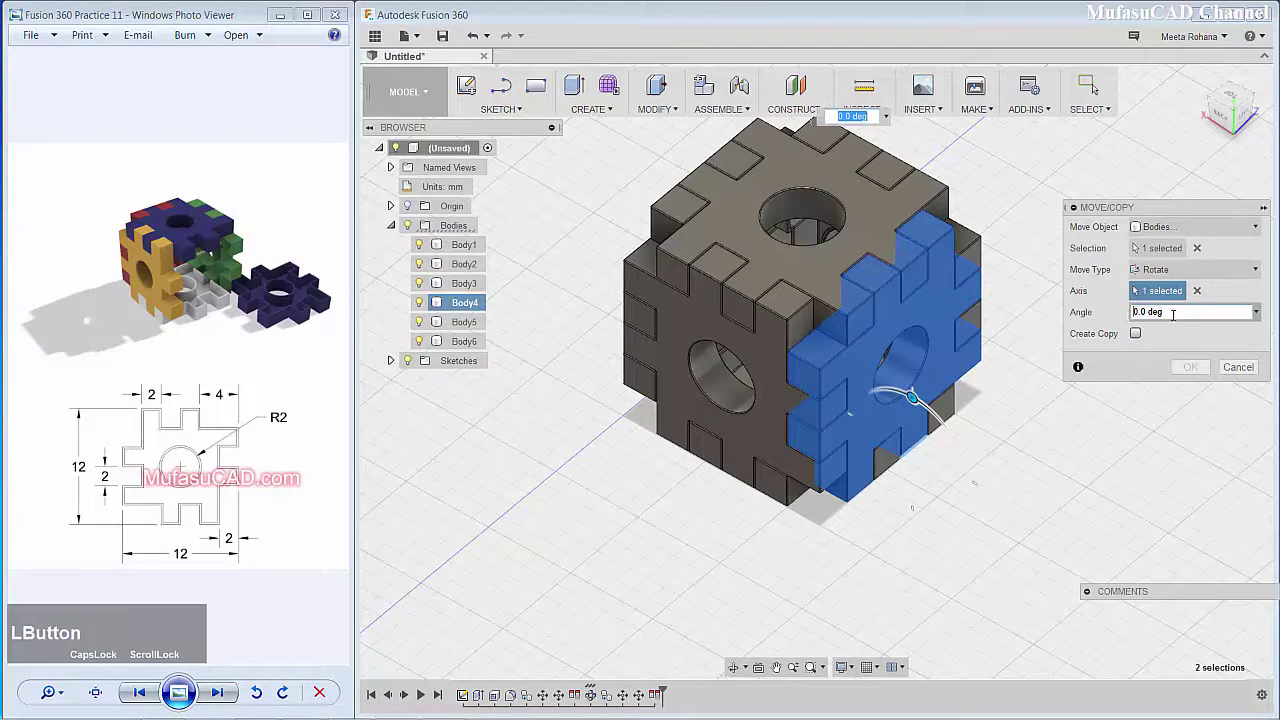
pyautogui.press('-')
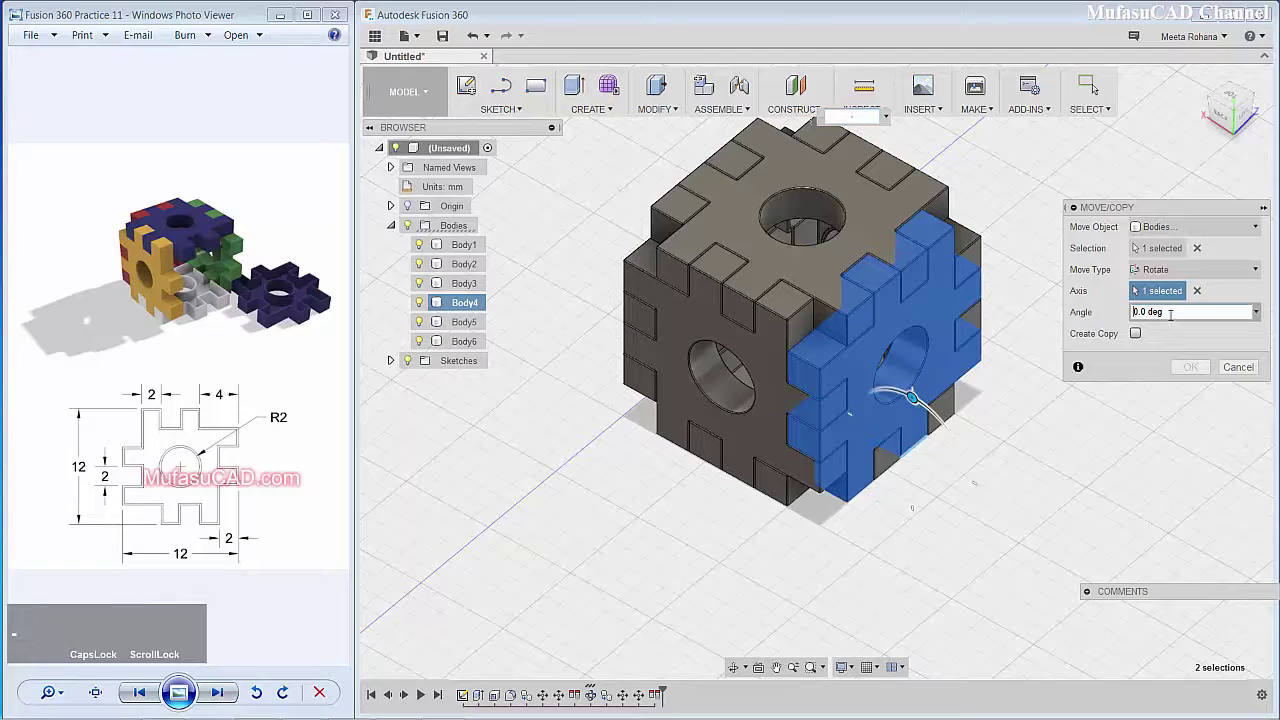
pyautogui.write('90')
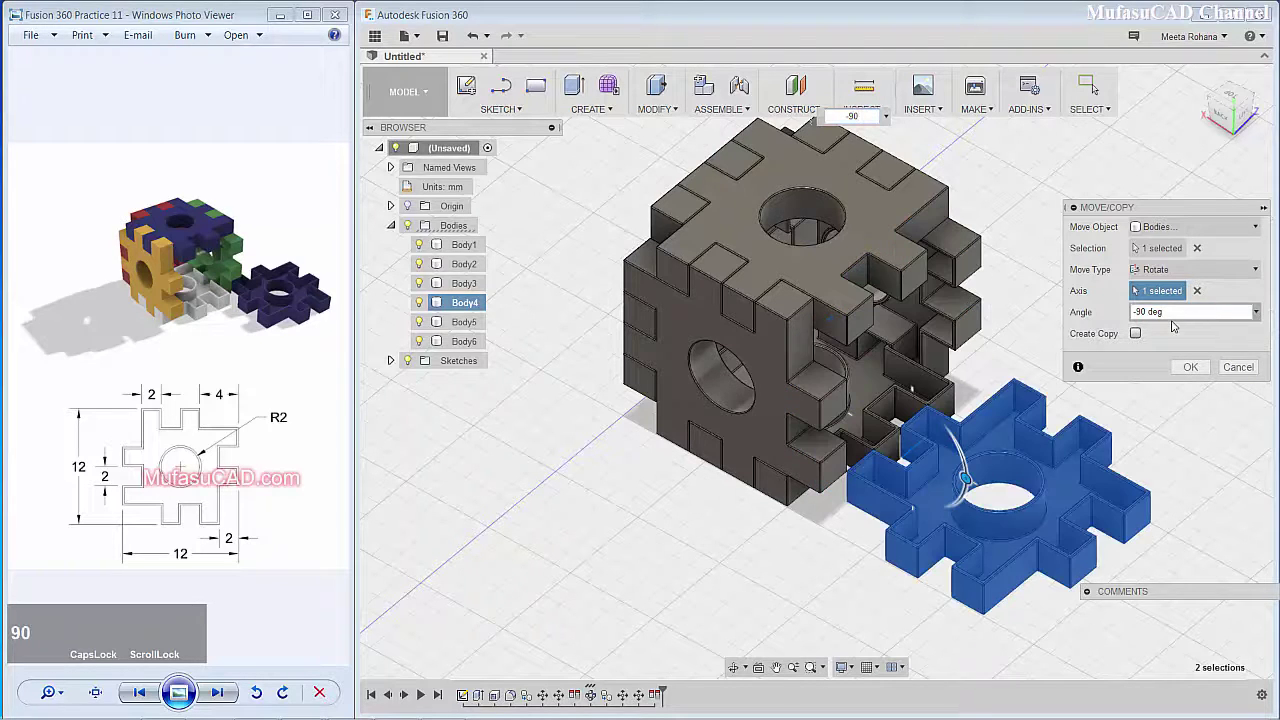
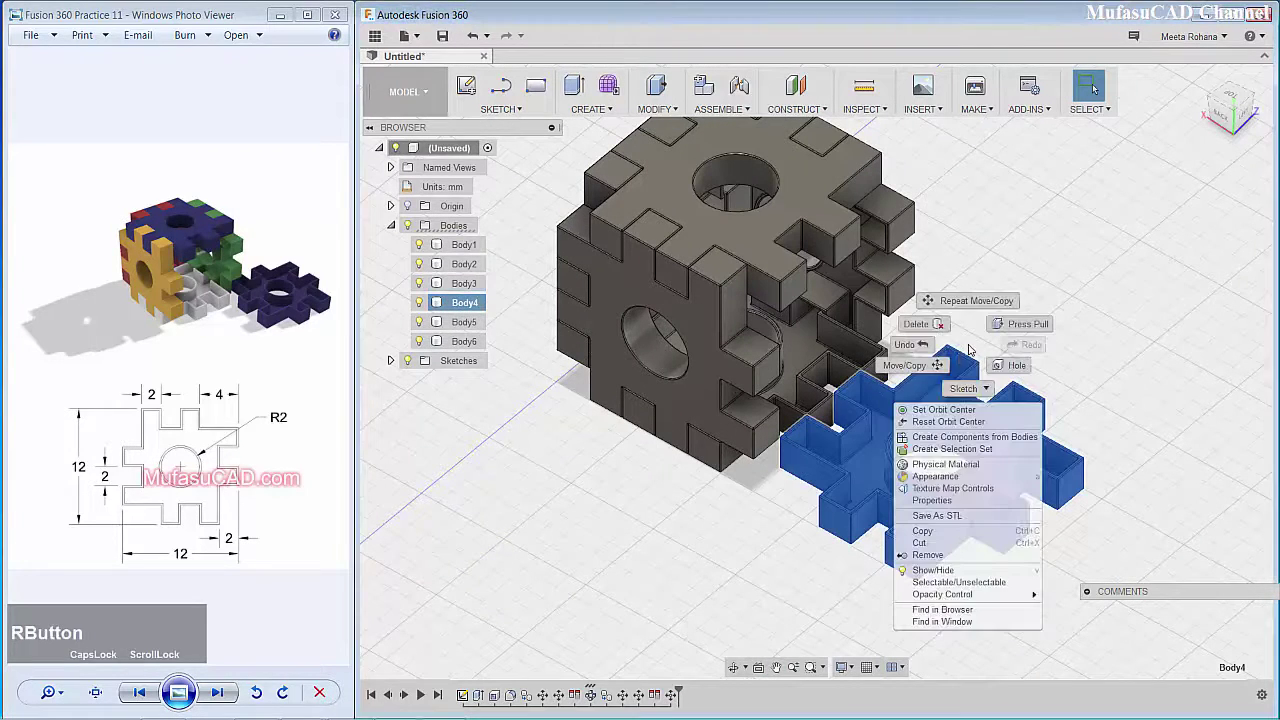
pyautogui.click(927, 368)
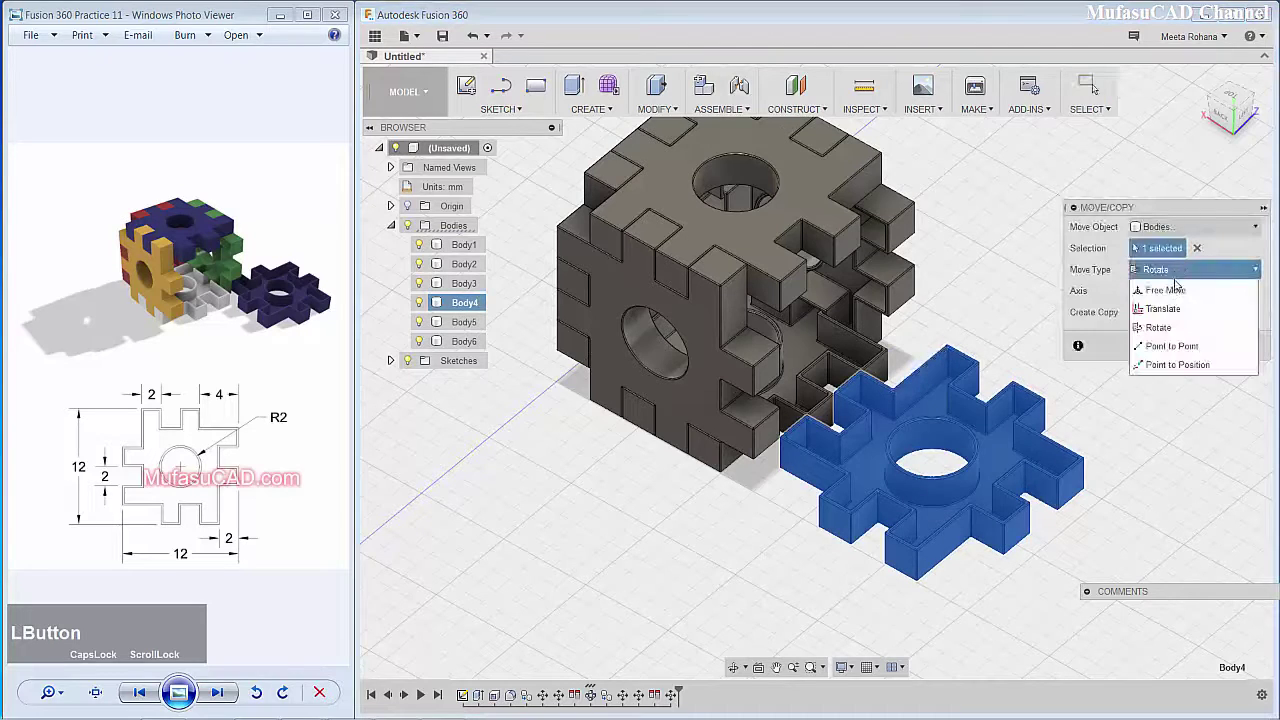
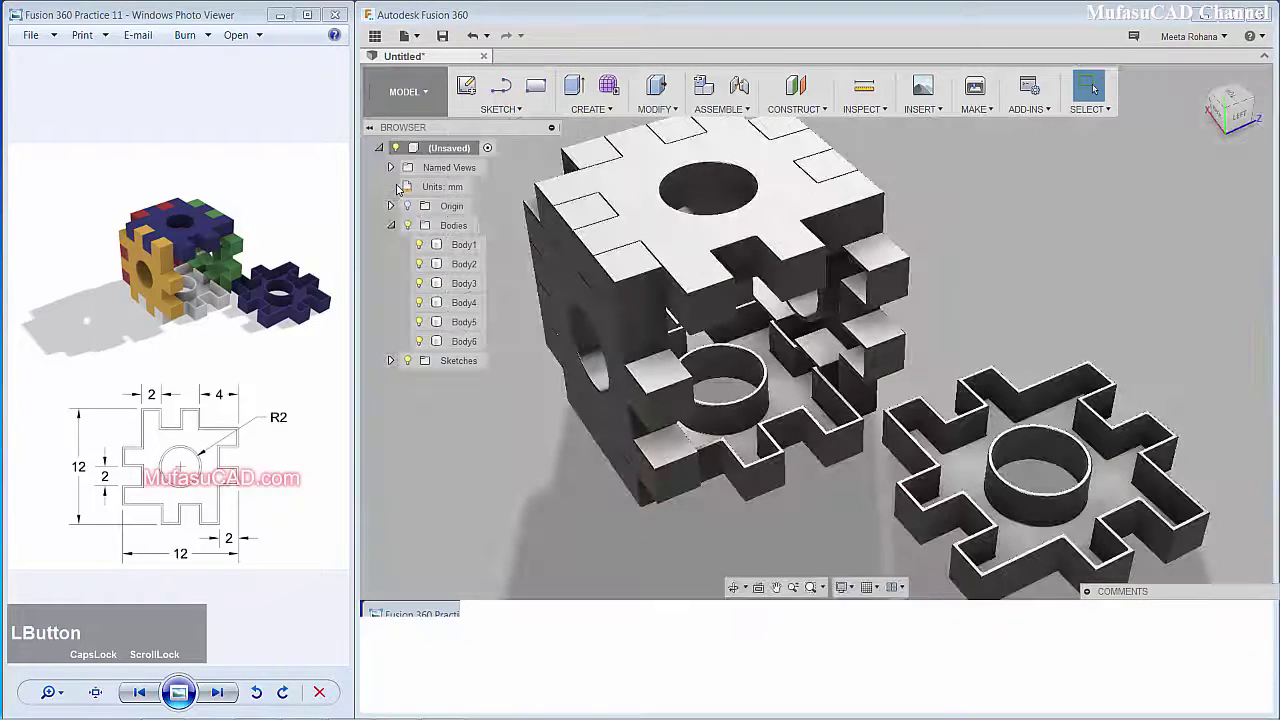
# Step: Switch to the RENDER workspace and browse the Appearance panel's Library folders
pyautogui.click(474, 95)
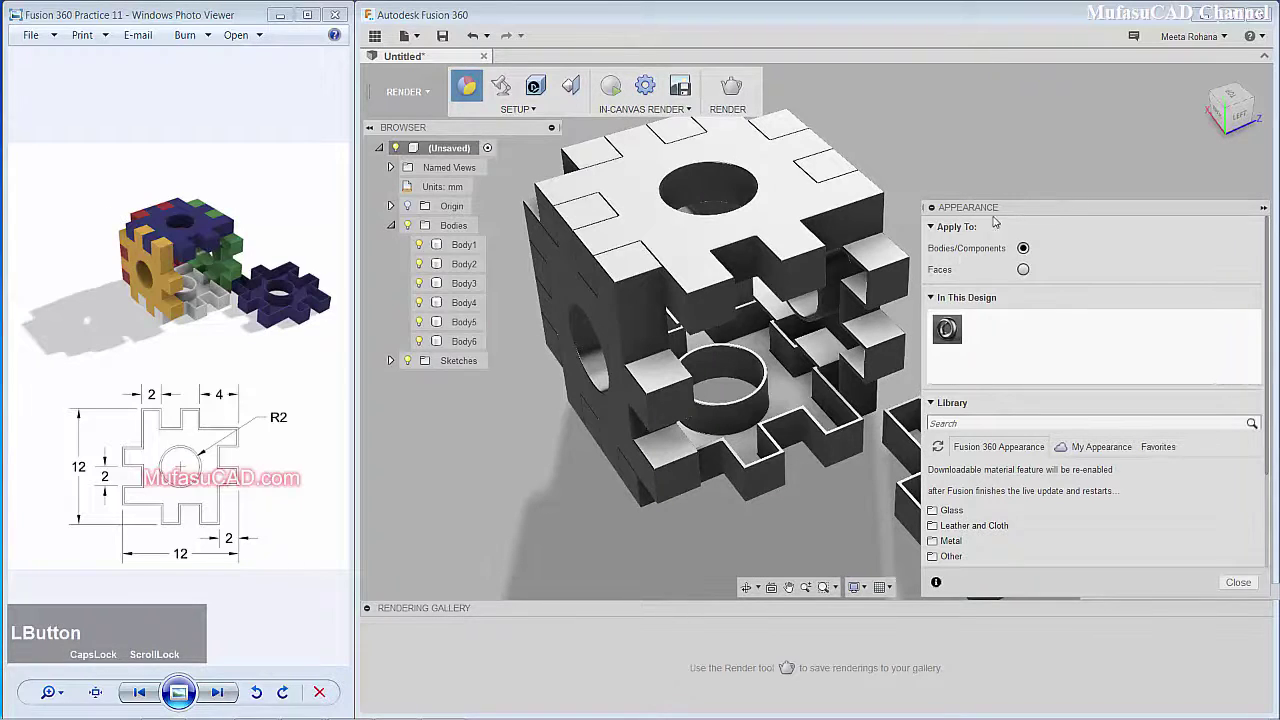
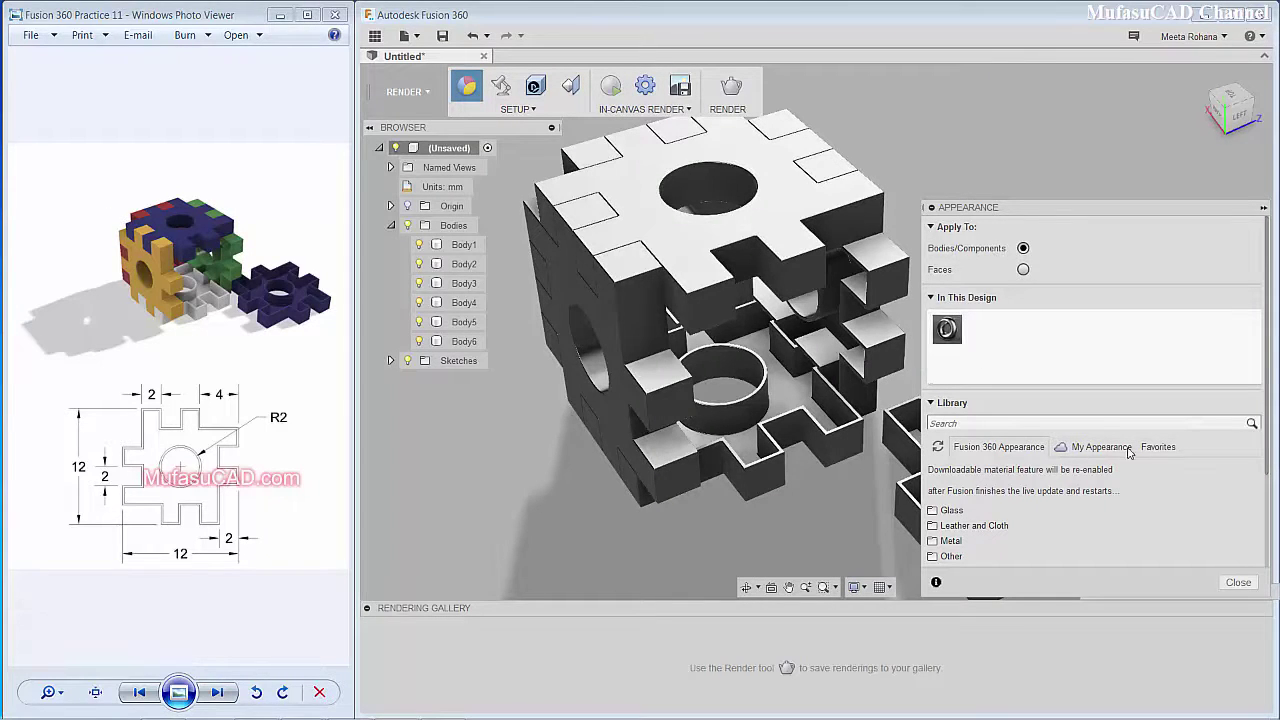
pyautogui.click(1273, 453)
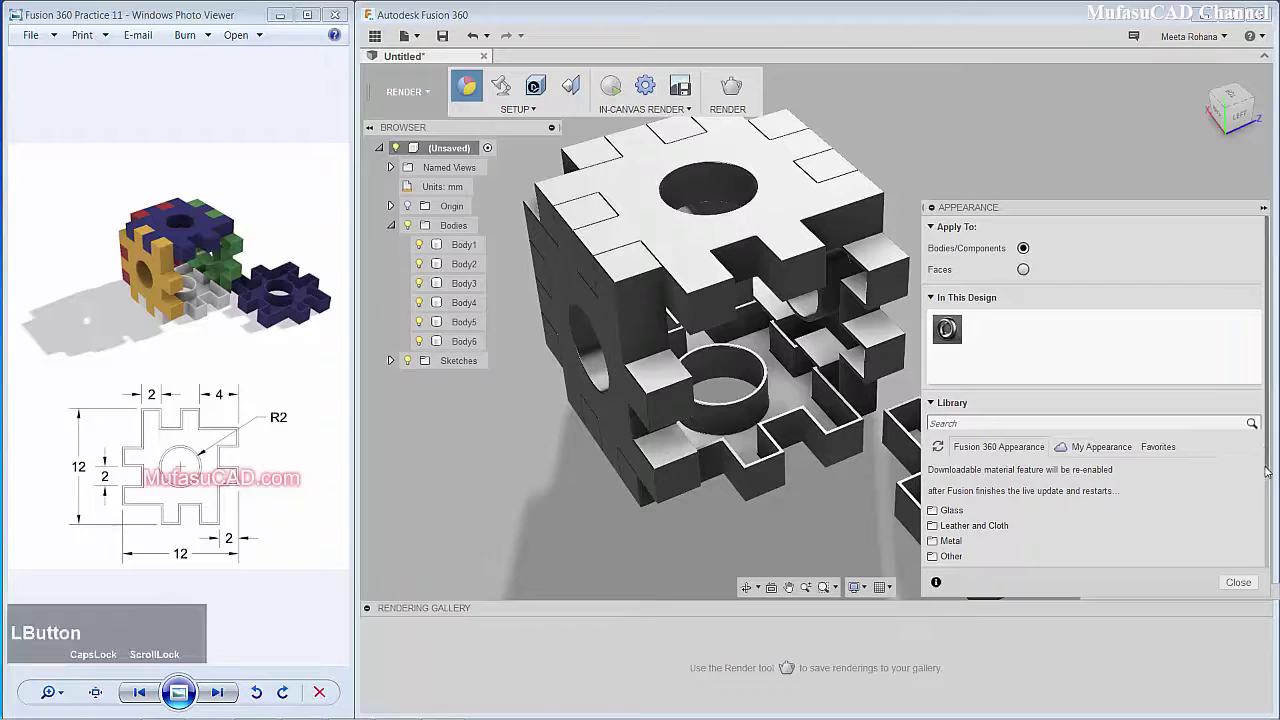